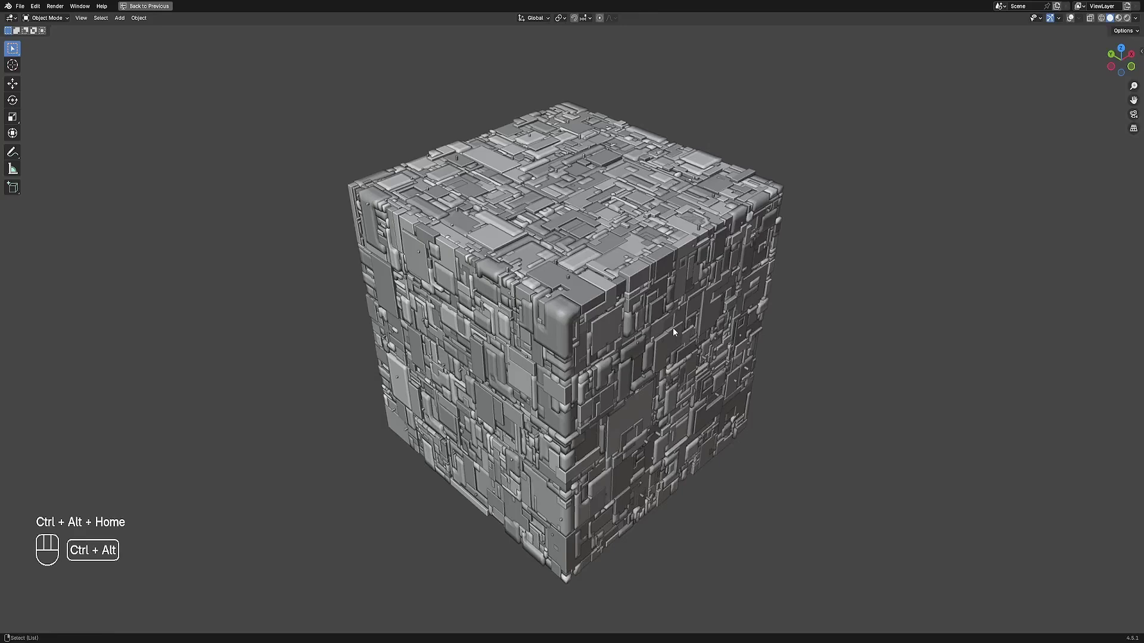
Show the greebled cube in Rendered shading and orbit around it to review the green accents.
{"action": "key", "text": "z"}
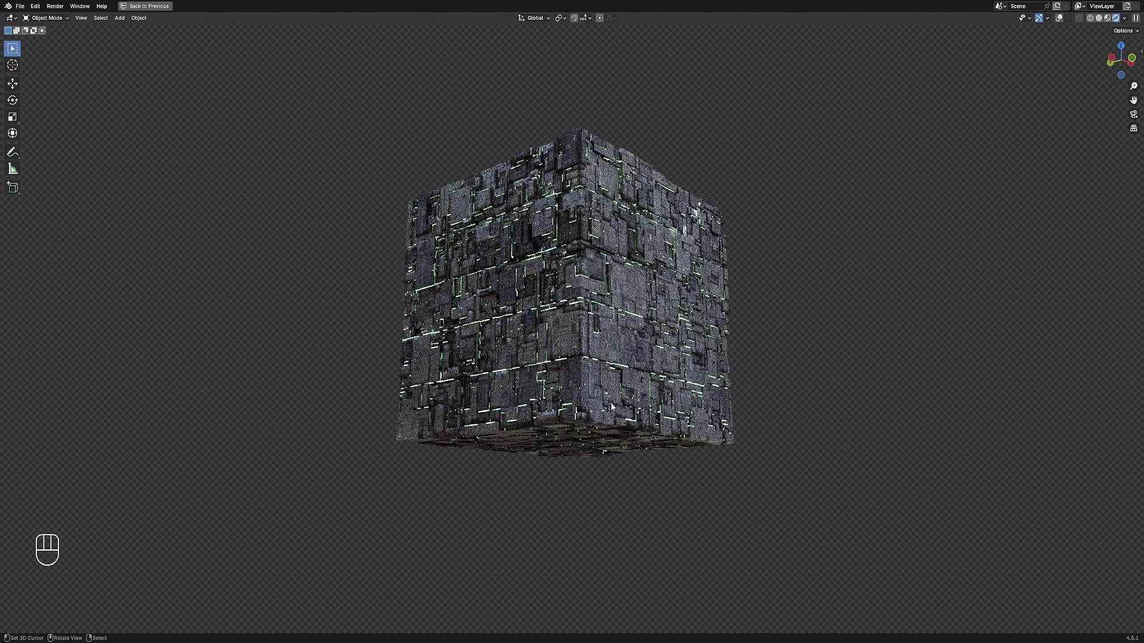
{"action": "left_click_drag", "start_coordinate": [741, 401], "coordinate": [702, 371]}
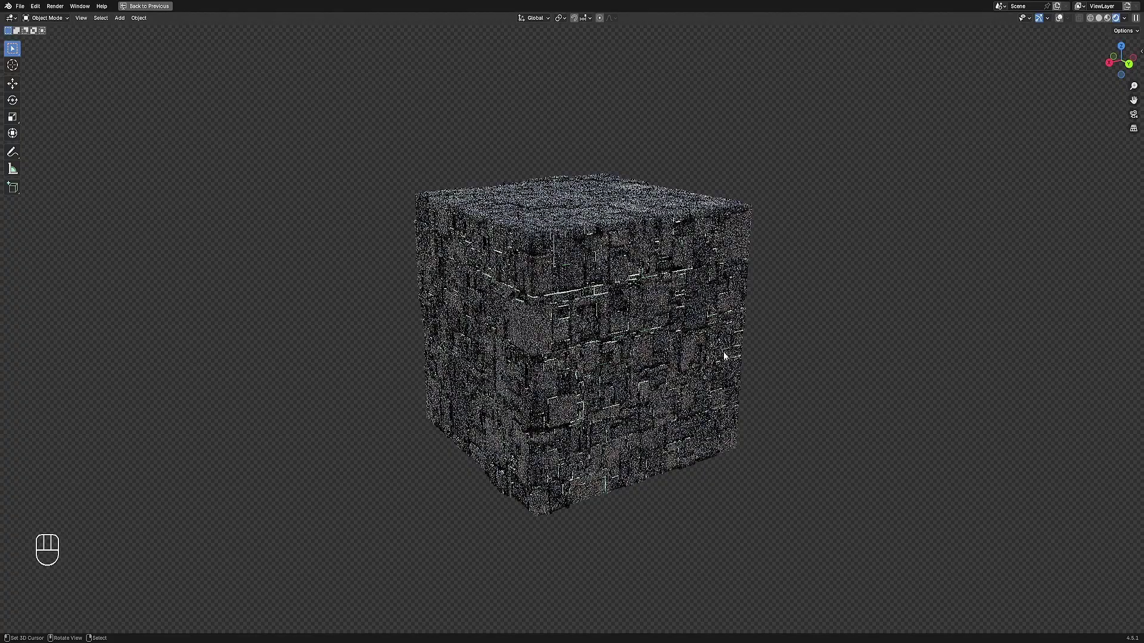
{"action": "left_click_drag", "start_coordinate": [624, 494], "coordinate": [626, 438]}
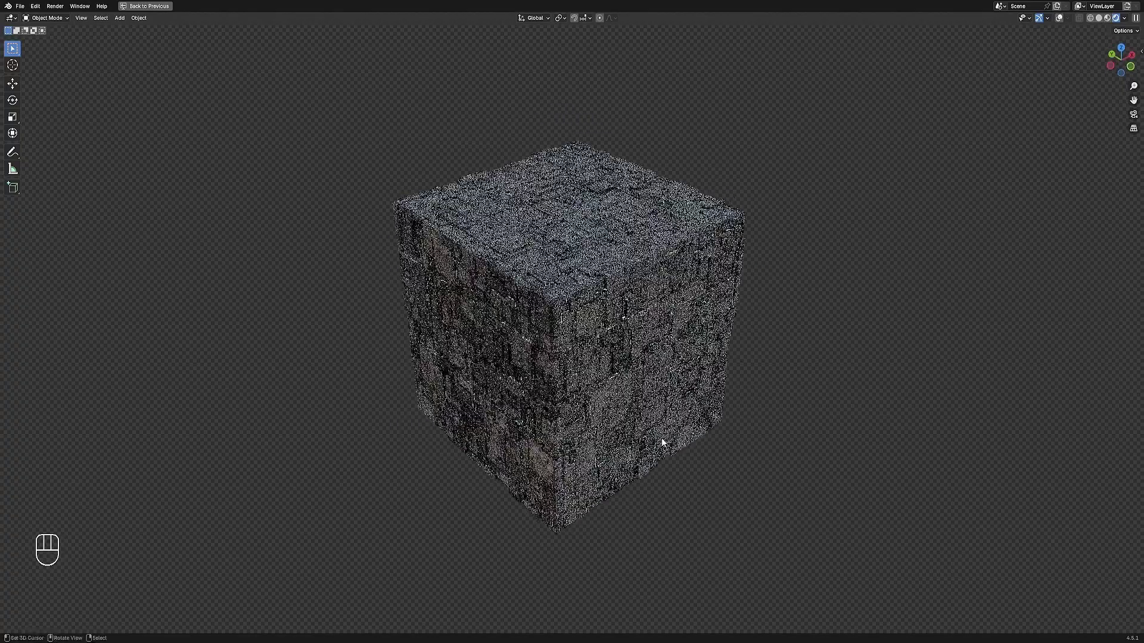
{"action": "middle_click", "coordinate": [654, 449]}
{"action": "middle_click", "coordinate": [647, 411]}
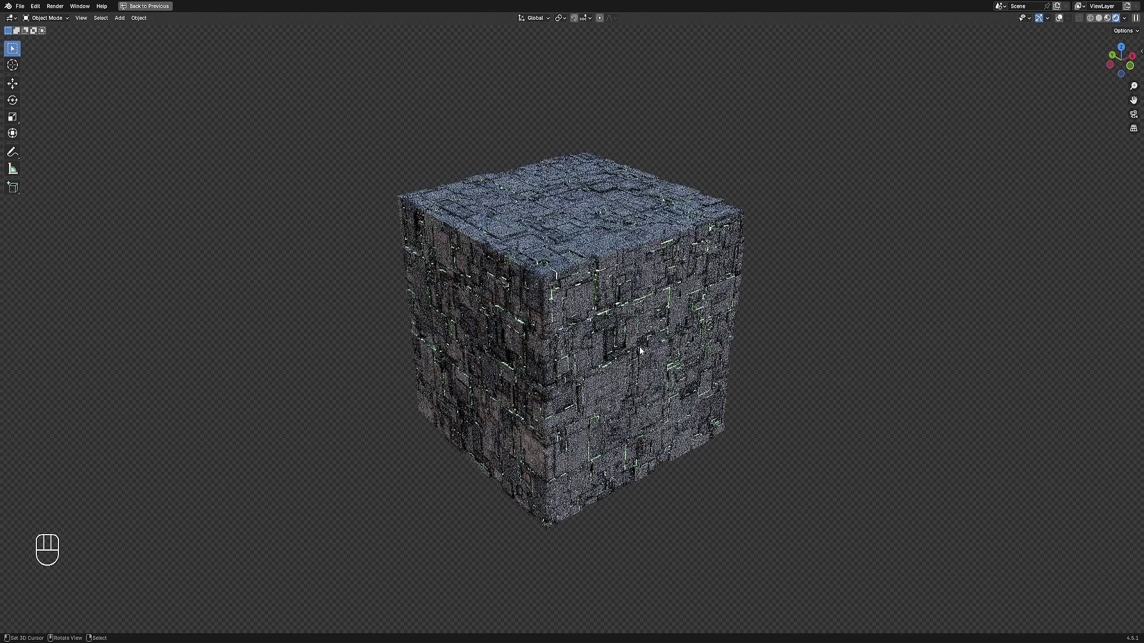
Subdivide the default cube's faces with several cuts, then bring up the Random Flow tools list.
{"action": "key", "text": "ctrl+alt+Home"}
{"action": "key", "text": "Tab"}
{"action": "key", "text": "w"}
{"action": "key", "text": "F9"}
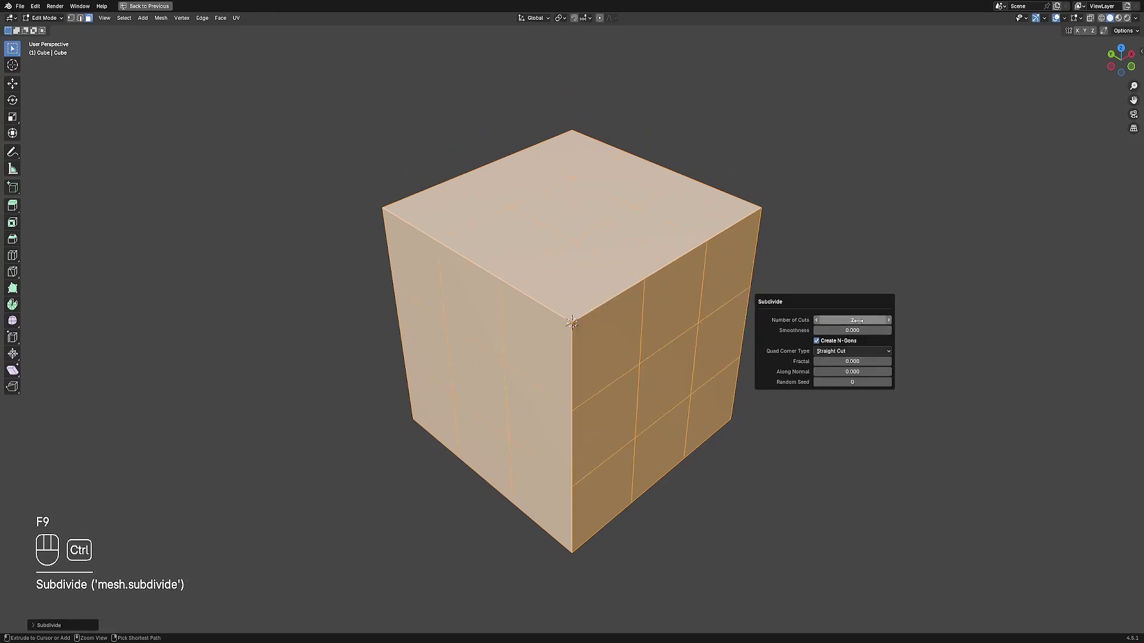
{"action": "key", "text": "Tab"}
{"action": "key", "text": "shift+q"}
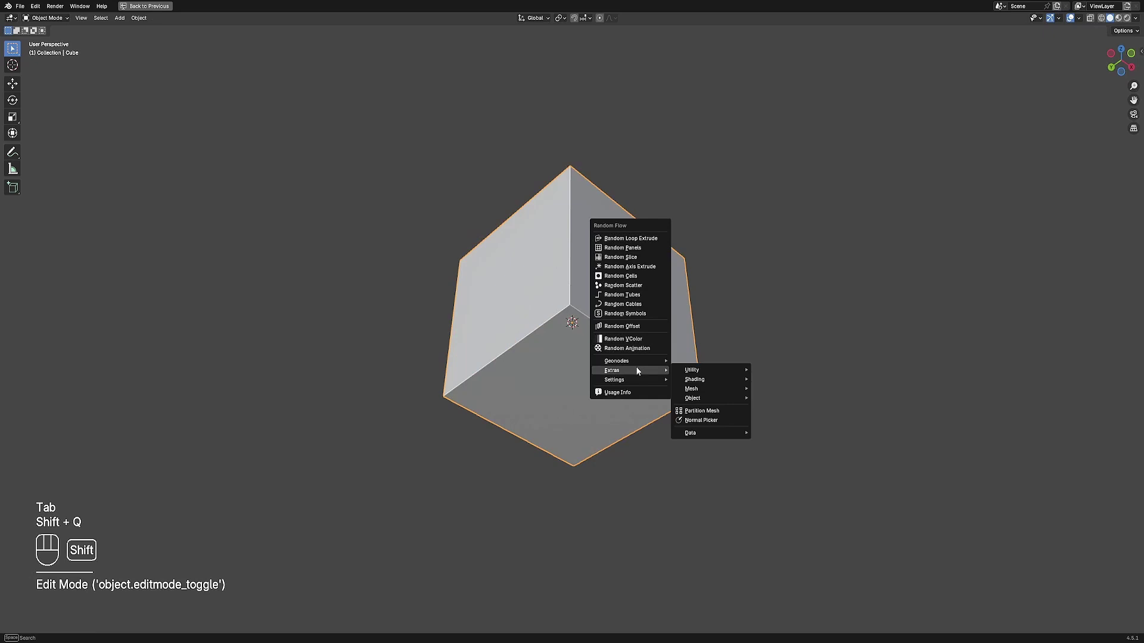
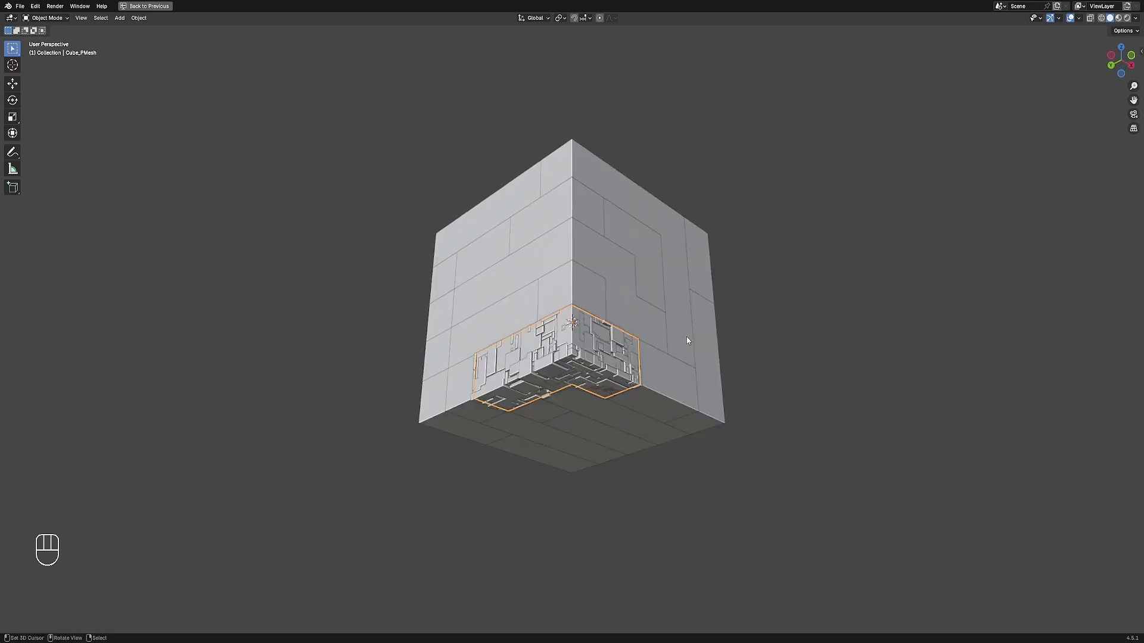
Repeat Random Loop Extrude on a first batch of panel pieces around the cube.
{"action": "left_click", "coordinate": [655, 348]}
{"action": "key", "text": "shift+r"}
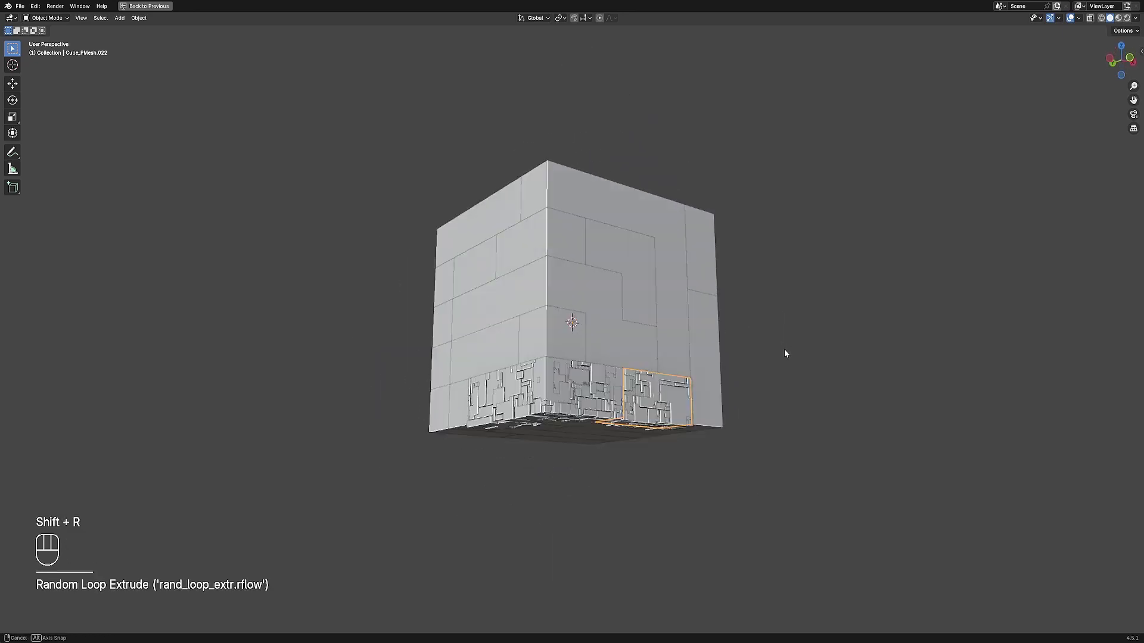
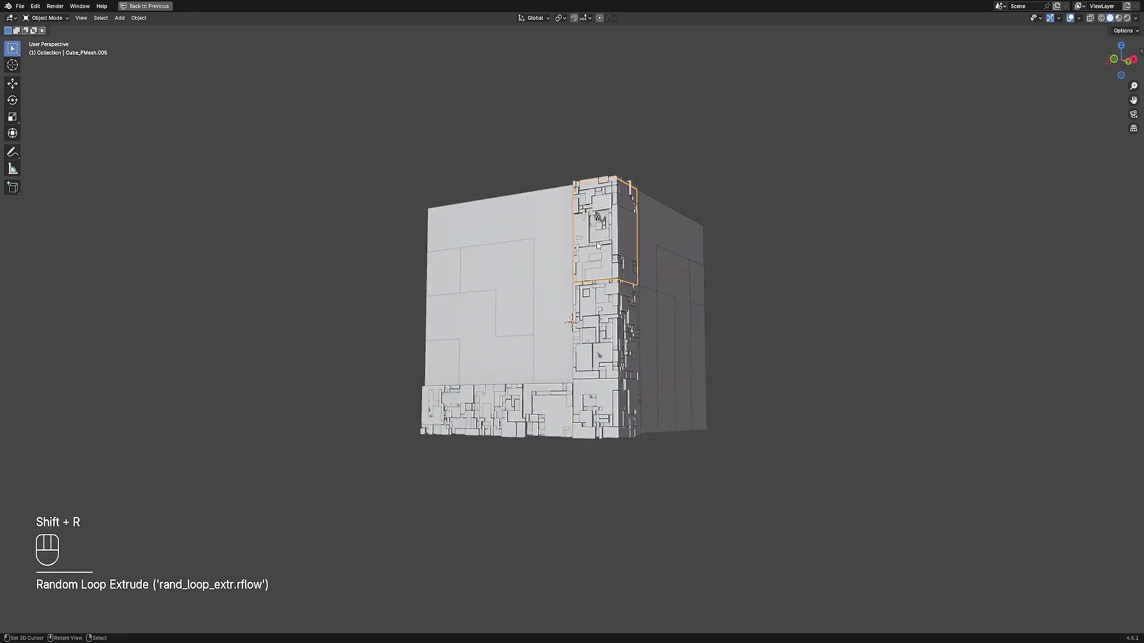
{"action": "left_click", "coordinate": [570, 348]}
{"action": "key", "text": "shift+r"}
{"action": "left_click", "coordinate": [630, 252]}
{"action": "key", "text": "shift+r"}
{"action": "left_click", "coordinate": [617, 268]}
{"action": "key", "text": "shift+r"}
{"action": "left_click", "coordinate": [548, 224]}
{"action": "key", "text": "shift+r"}
{"action": "left_click", "coordinate": [549, 337]}
{"action": "key", "text": "shift+r"}
{"action": "left_click", "coordinate": [614, 343]}
{"action": "left_click", "coordinate": [564, 308]}
{"action": "key", "text": "shift+r"}
Greeble the remaining panel pieces with Random Loop Extrude and review the operator settings.
{"action": "left_click", "coordinate": [599, 340]}
{"action": "key", "text": "shift+r"}
{"action": "left_click", "coordinate": [515, 343]}
{"action": "key", "text": "shift+r"}
{"action": "key", "text": "shift+r"}
{"action": "left_click", "coordinate": [634, 348]}
{"action": "key", "text": "shift+r"}
{"action": "left_click", "coordinate": [581, 382]}
{"action": "key", "text": "shift+r"}
{"action": "left_click", "coordinate": [518, 342]}
{"action": "key", "text": "shift+r"}
{"action": "key", "text": "shift+r"}
{"action": "left_click", "coordinate": [577, 281]}
{"action": "key", "text": "shift+r"}
{"action": "left_click", "coordinate": [541, 237]}
{"action": "key", "text": "shift+r"}
{"action": "key", "text": "F9"}
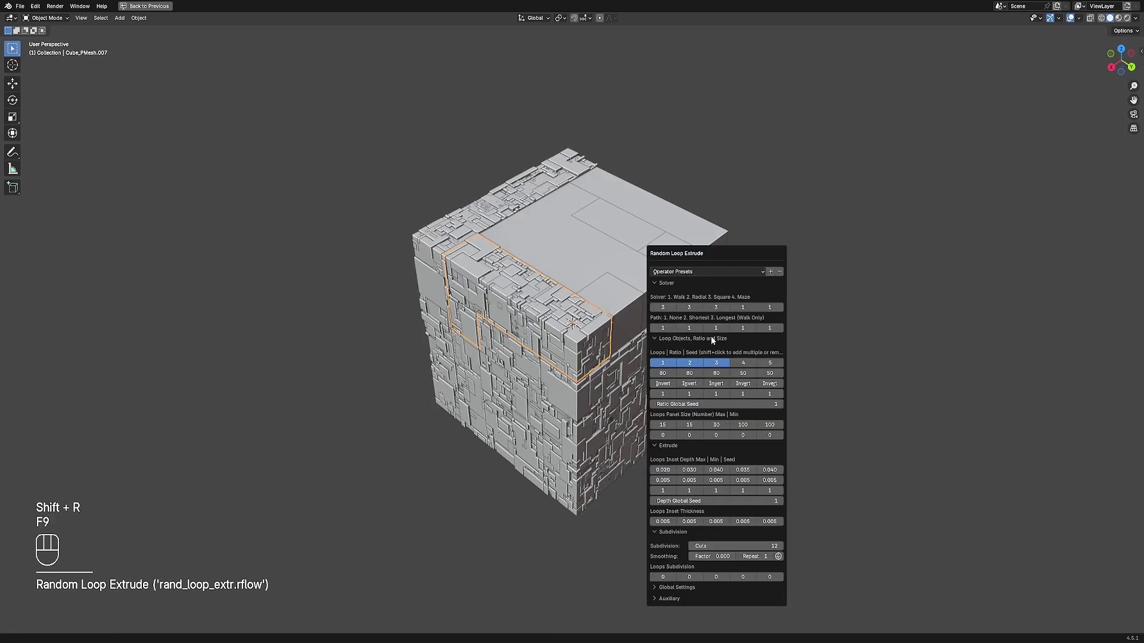
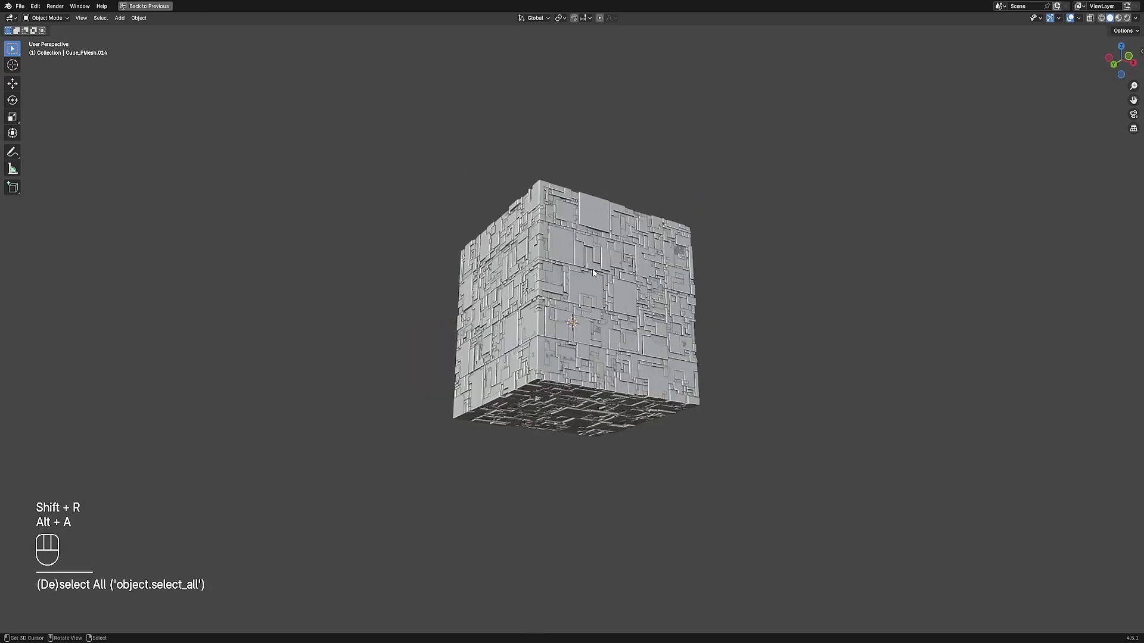
Rerun Random Loop Extrude on a chosen Cube_R_Extr piece via the Random Flow tools.
{"action": "left_click", "coordinate": [596, 272]}
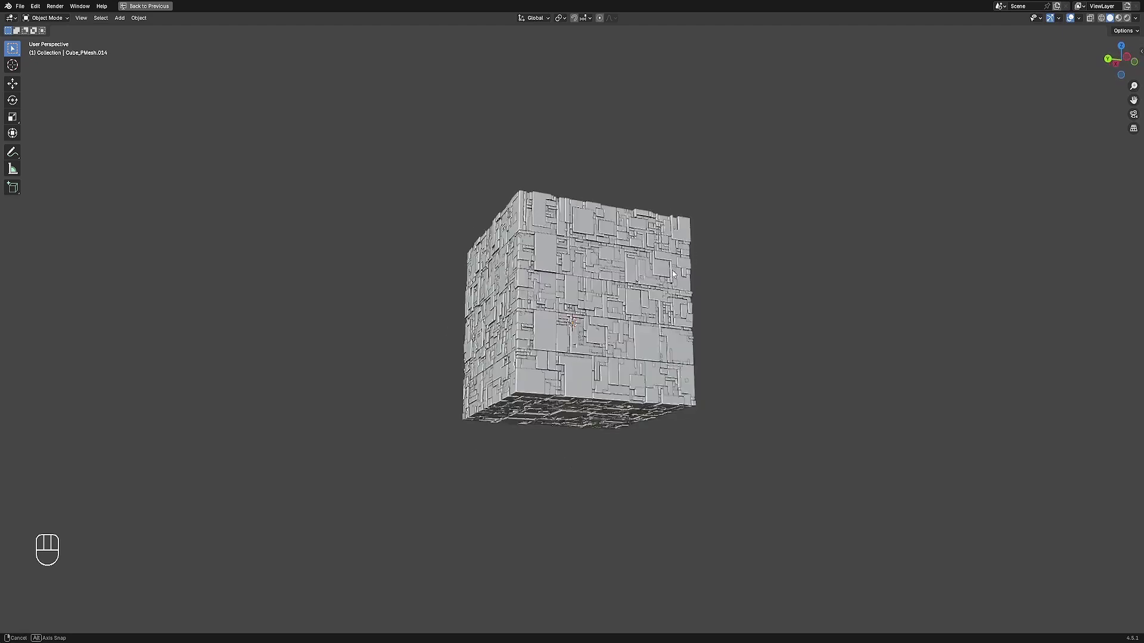
{"action": "left_click", "coordinate": [575, 261]}
{"action": "key", "text": "Tab"}
{"action": "key", "text": "alt+a"}
{"action": "key", "text": "Tab"}
{"action": "key", "text": "ctrl+shift+f"}
{"action": "key", "text": "shift+q"}
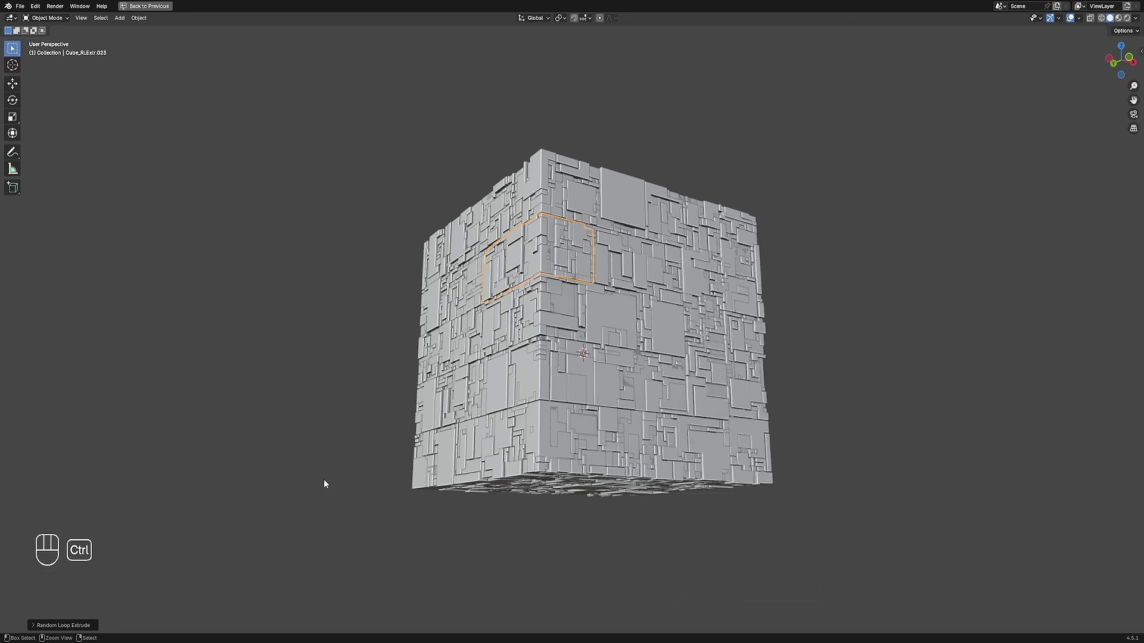
{"action": "key", "text": "alt+a"}
Rework another panel piece's greebles with shallower Loops Inset Depth, undoing one attempt.
{"action": "left_click", "coordinate": [595, 193]}
{"action": "key", "text": "ctrl+shift+f"}
{"action": "key", "text": "ctrl+shift+a"}
{"action": "key", "text": "ctrl+shift+f"}
{"action": "key", "text": "shift+q"}
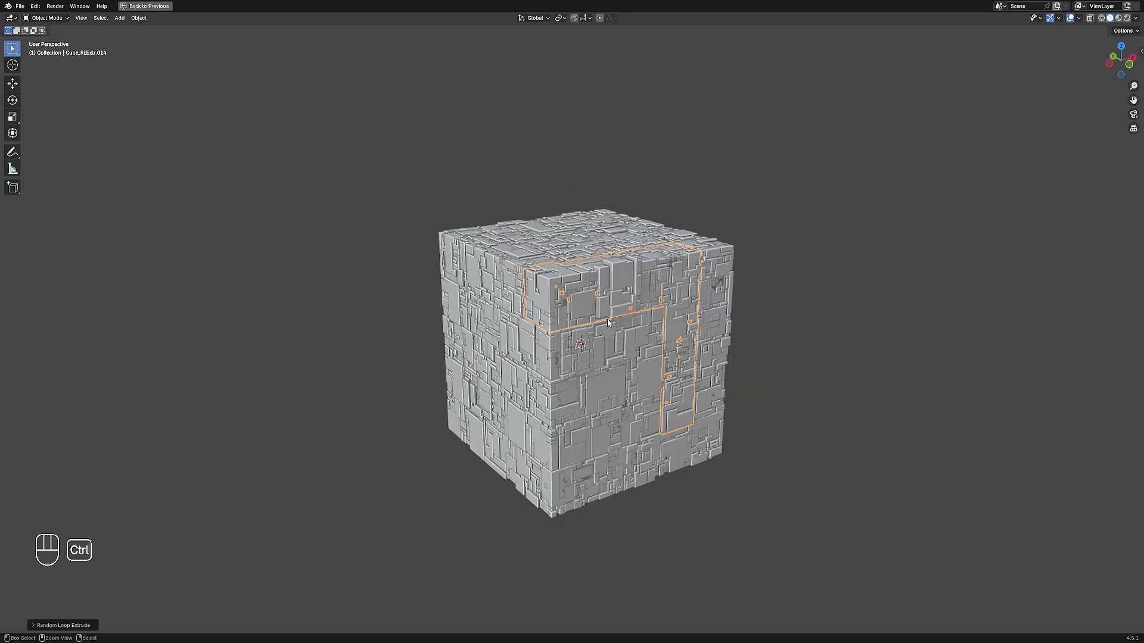
{"action": "key", "text": "ctrl+z"}
{"action": "key", "text": "Tab"}
{"action": "key", "text": "Tab"}
{"action": "key", "text": "shift+q"}
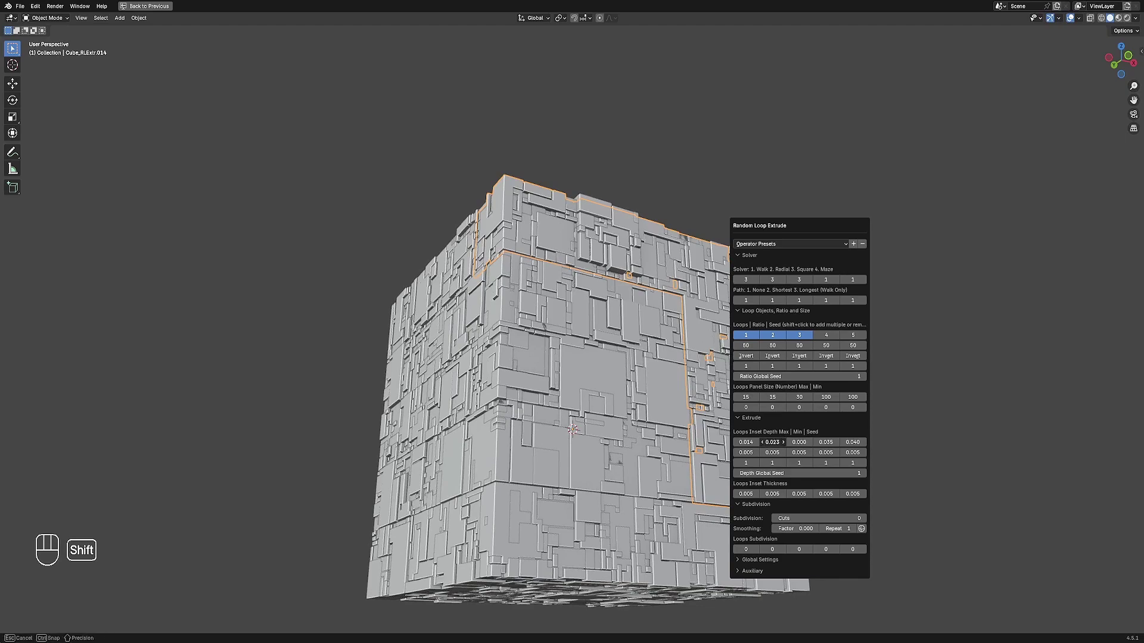
Regenerate a lower panel piece's greebles with a new Depth Global Seed.
{"action": "key", "text": "alt+a"}
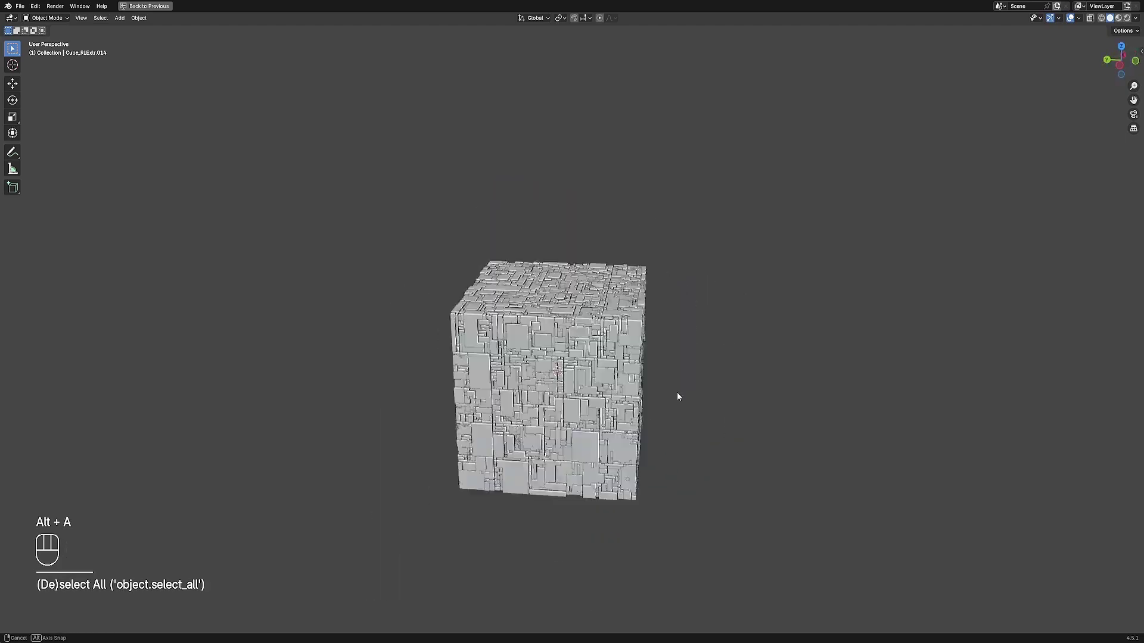
{"action": "left_click", "coordinate": [547, 370]}
{"action": "key", "text": "Tab"}
{"action": "key", "text": "alt+a"}
{"action": "key", "text": "ctrl+shift+f"}
{"action": "key", "text": "Tab"}
{"action": "key", "text": "shift+q"}
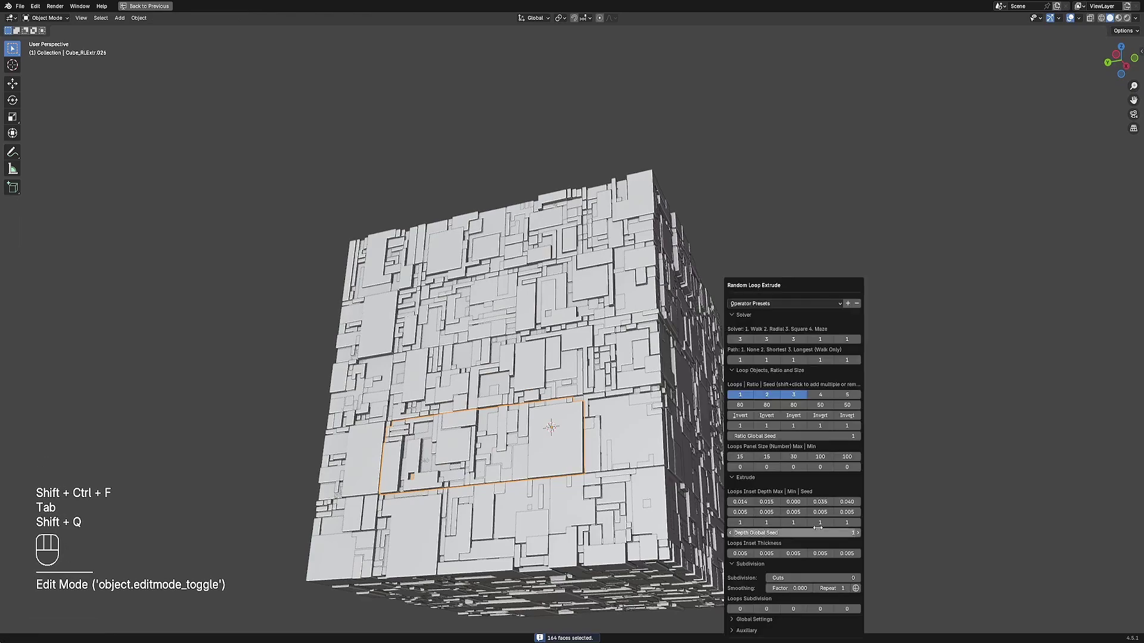
{"action": "key", "text": "alt+a"}
{"action": "key", "text": "ctrl+shift+f"}
{"action": "key", "text": "ctrl+shift+a"}
{"action": "key", "text": "ctrl+shift+f"}
{"action": "key", "text": "shift+q"}
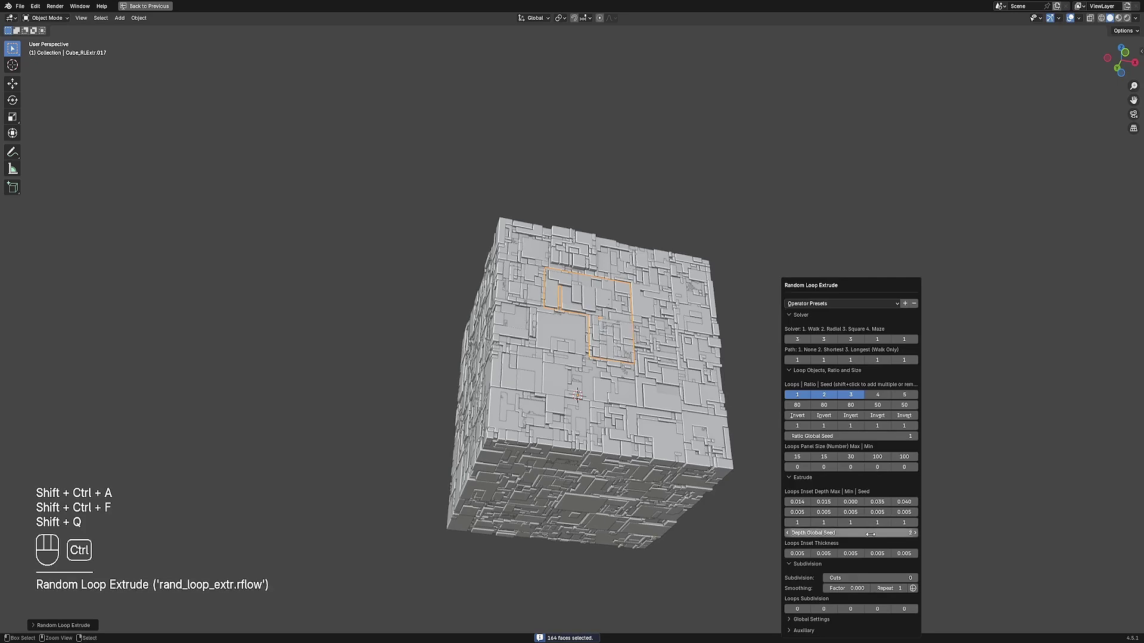
Vary the greeble depth seed on several more panel pieces for varied relief.
{"action": "key", "text": "alt+a"}
{"action": "key", "text": "ctrl+shift+f"}
{"action": "key", "text": "ctrl+shift+a"}
{"action": "key", "text": "ctrl+shift+f"}
{"action": "key", "text": "shift+q"}
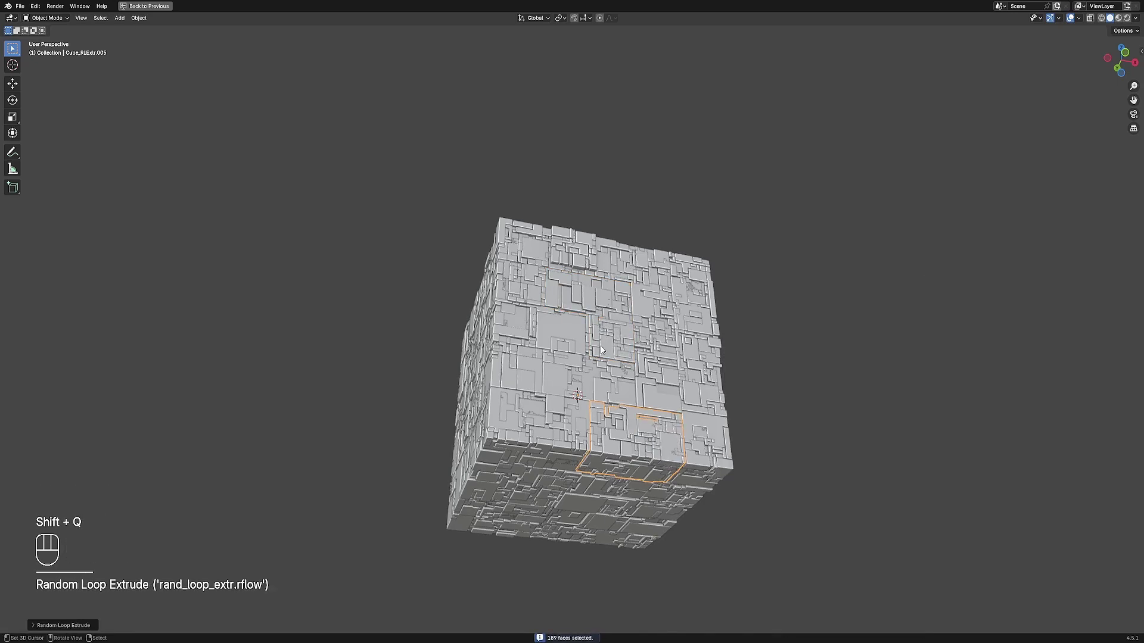
{"action": "key", "text": "alt+a"}
{"action": "left_click", "coordinate": [574, 379]}
{"action": "key", "text": "ctrl+shift+a"}
{"action": "key", "text": "ctrl+shift+f"}
{"action": "key", "text": "shift+q"}
{"action": "key", "text": "alt+a"}
{"action": "left_click", "coordinate": [616, 343]}
{"action": "key", "text": "ctrl+shift+a"}
{"action": "key", "text": "ctrl+shift+f"}
{"action": "key", "text": "shift+q"}
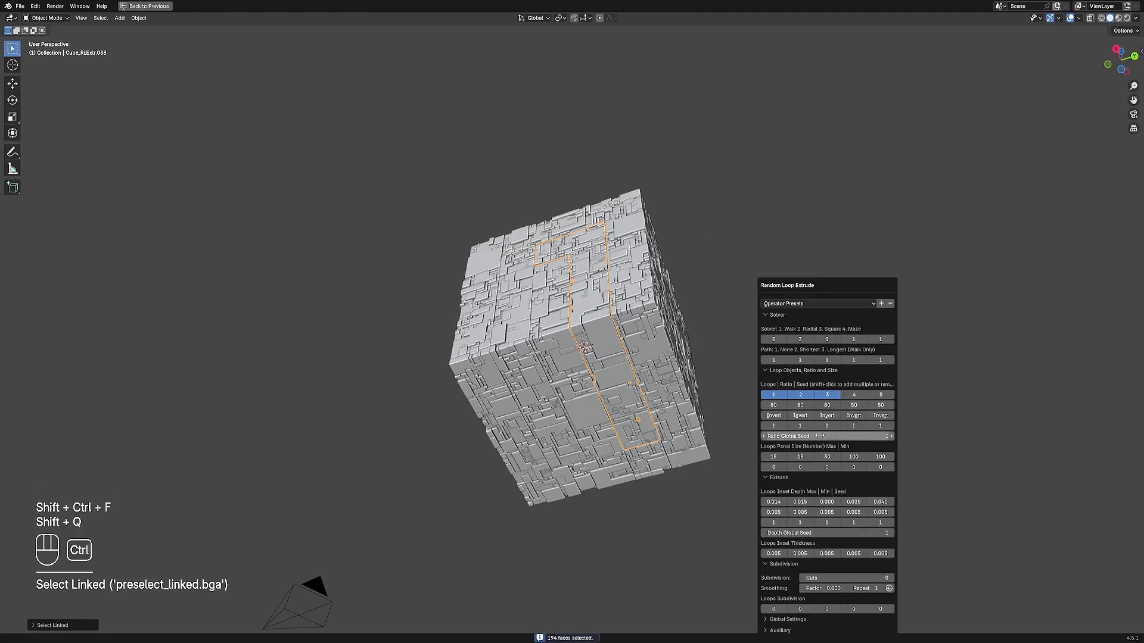
{"action": "key", "text": "alt+a"}
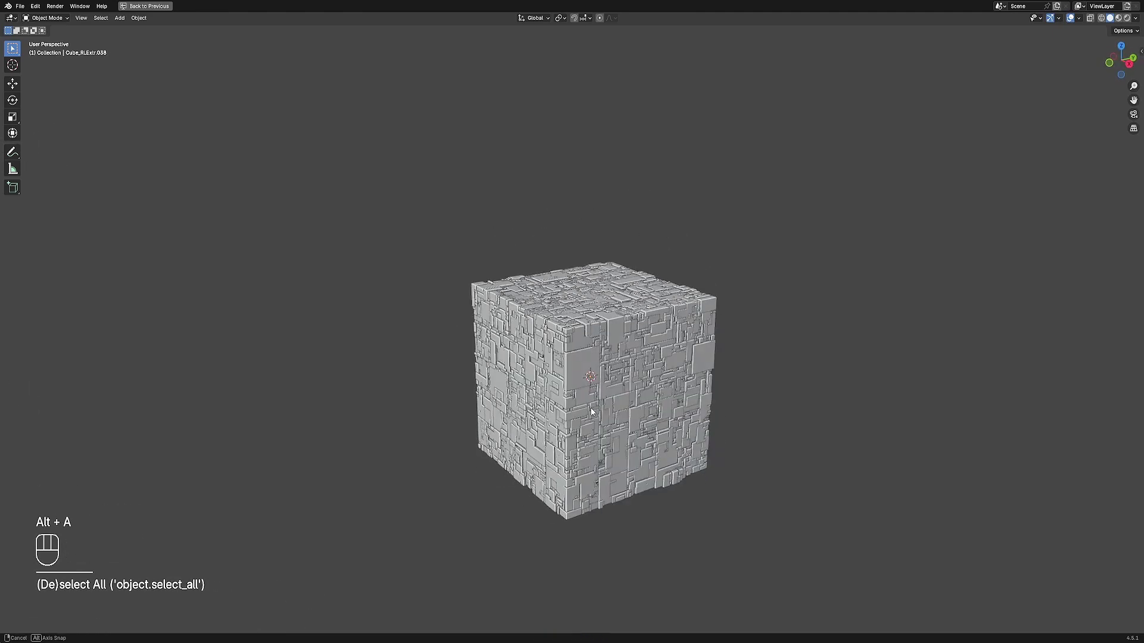
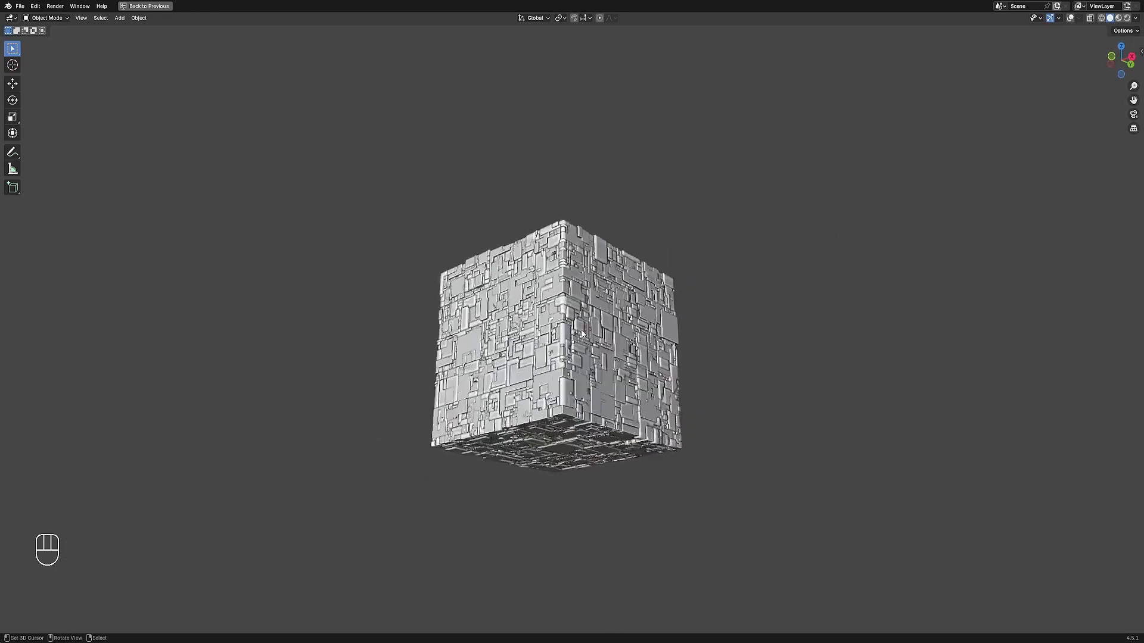
Select all panel pieces and bring up Random Flow for a Random VColor pass (saturation 0, value 0.7–0.9).
{"action": "key", "text": "alt+a"}
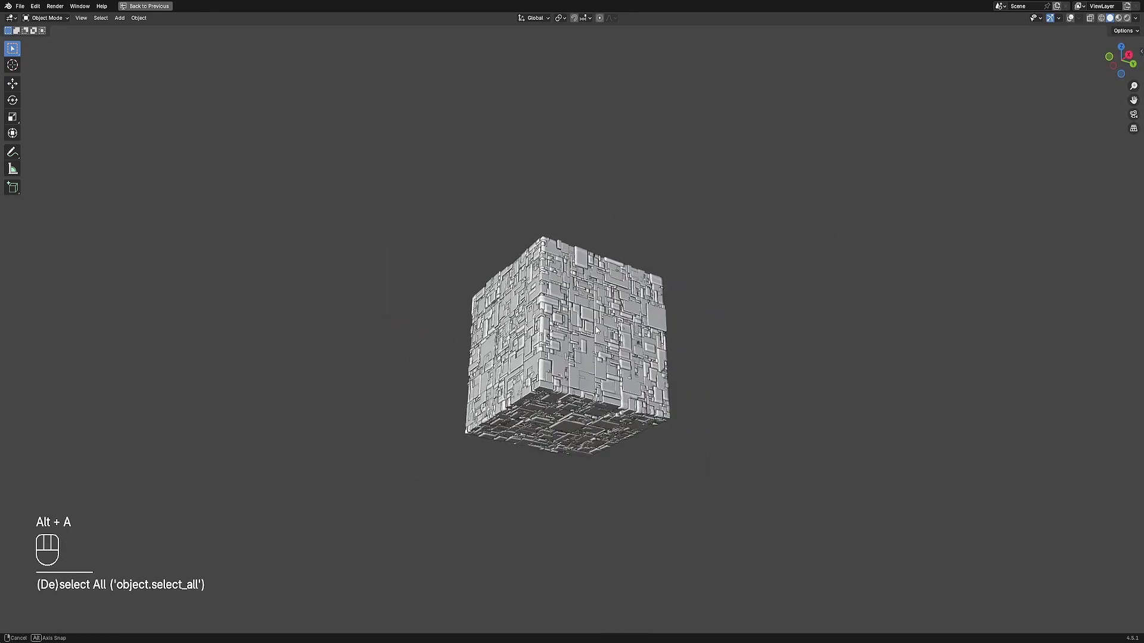
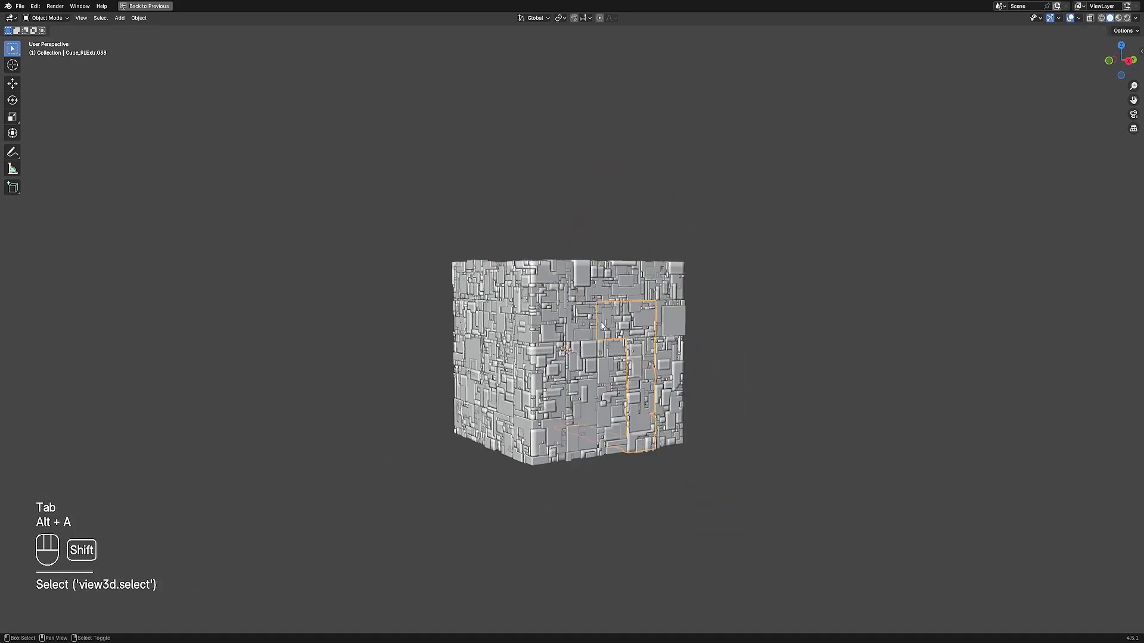
{"action": "key", "text": "shift+g"}
{"action": "key", "text": "shift+alt+z"}
Apply random light-grey vertex colours, append the seven materials via Random Flow Extras, then reopen the tools list.
{"action": "key", "text": "shift+q"}
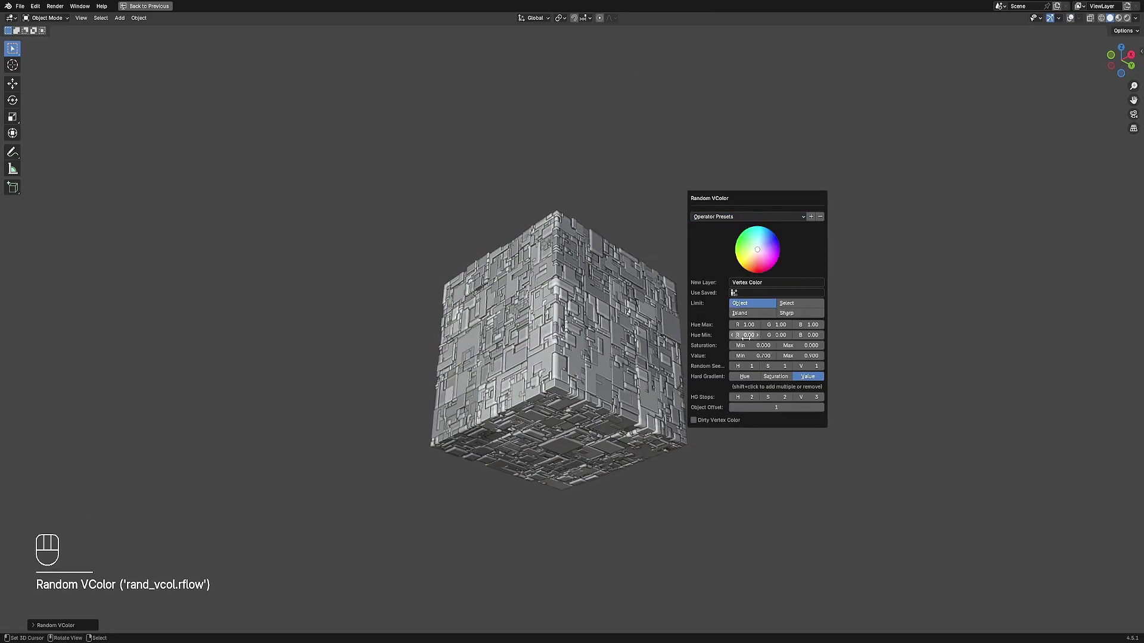
{"action": "key", "text": "F9"}
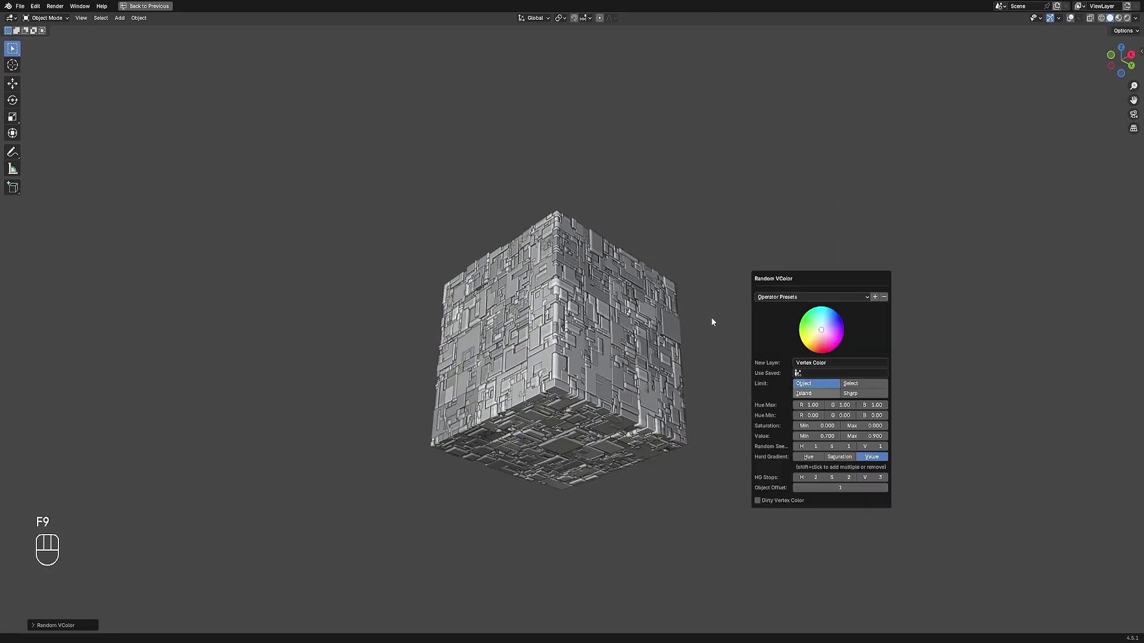
{"action": "key", "text": "F9"}
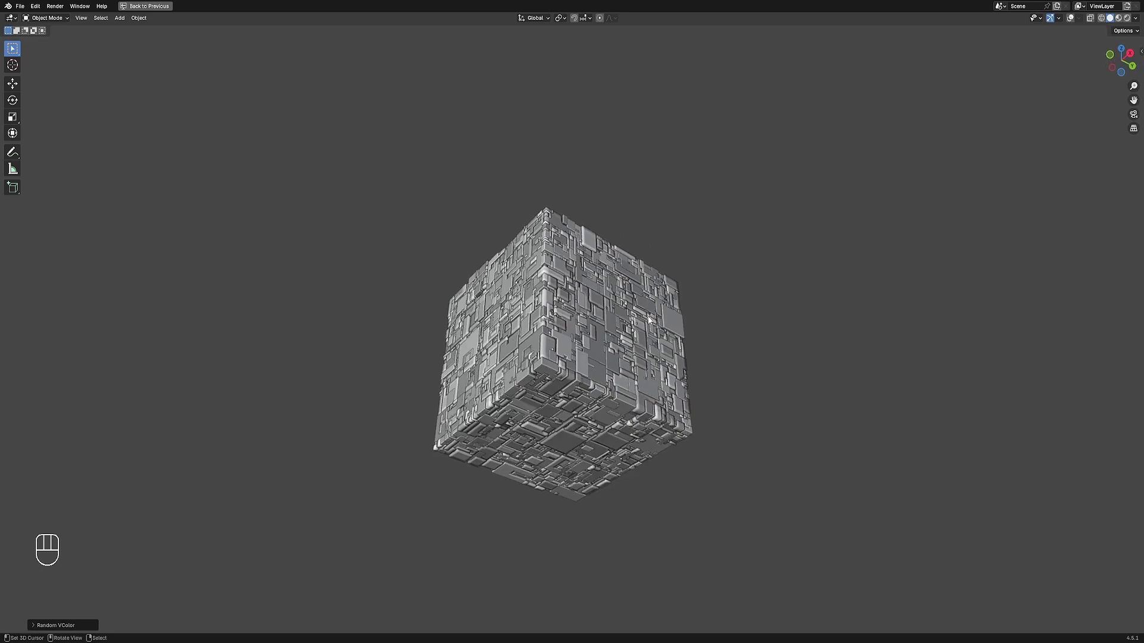
{"action": "key", "text": "shift+q"}
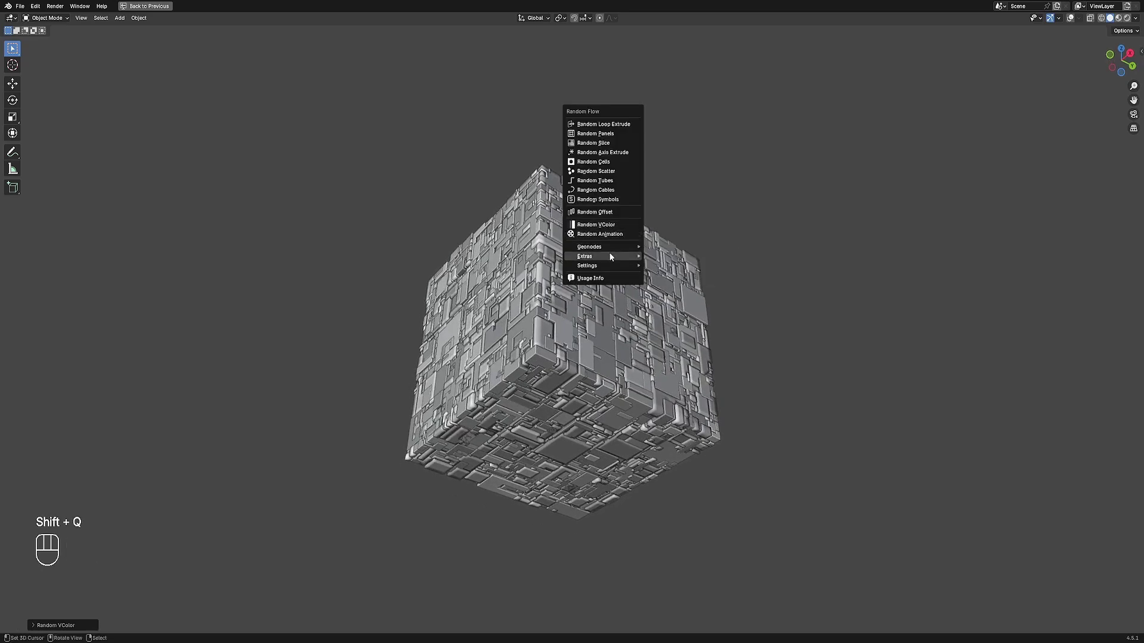
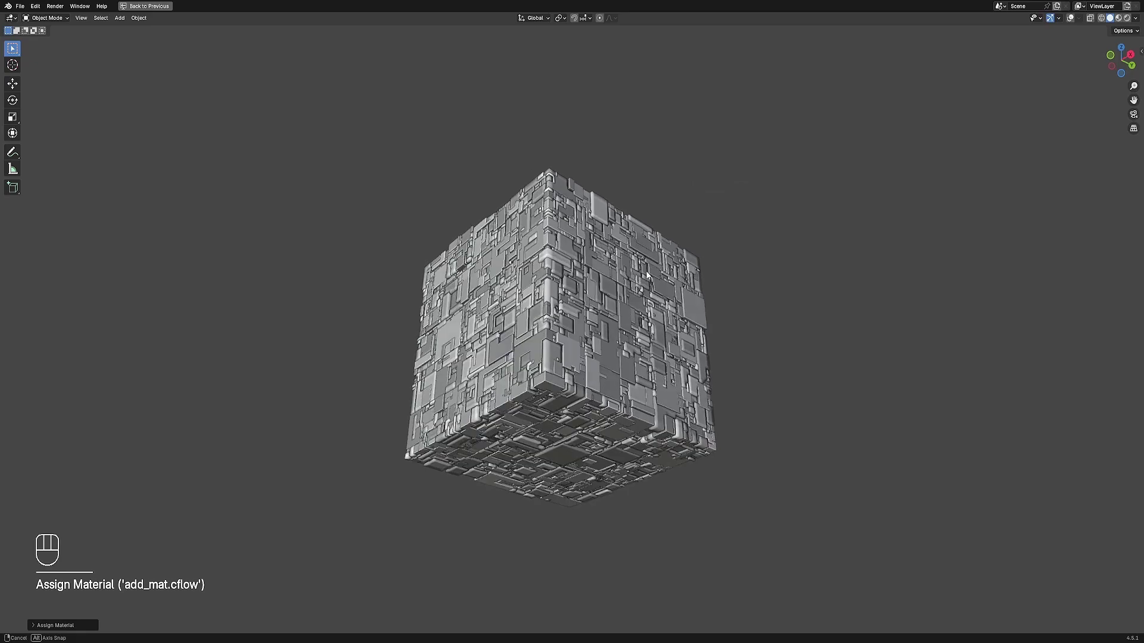
Leave fullscreen, switch to Material Preview shading and show the World environment settings.
{"action": "key", "text": "z"}
{"action": "key", "text": "shift+alt+z"}
{"action": "key", "text": "shift+alt+z"}
{"action": "key", "text": "ctrl+space"}
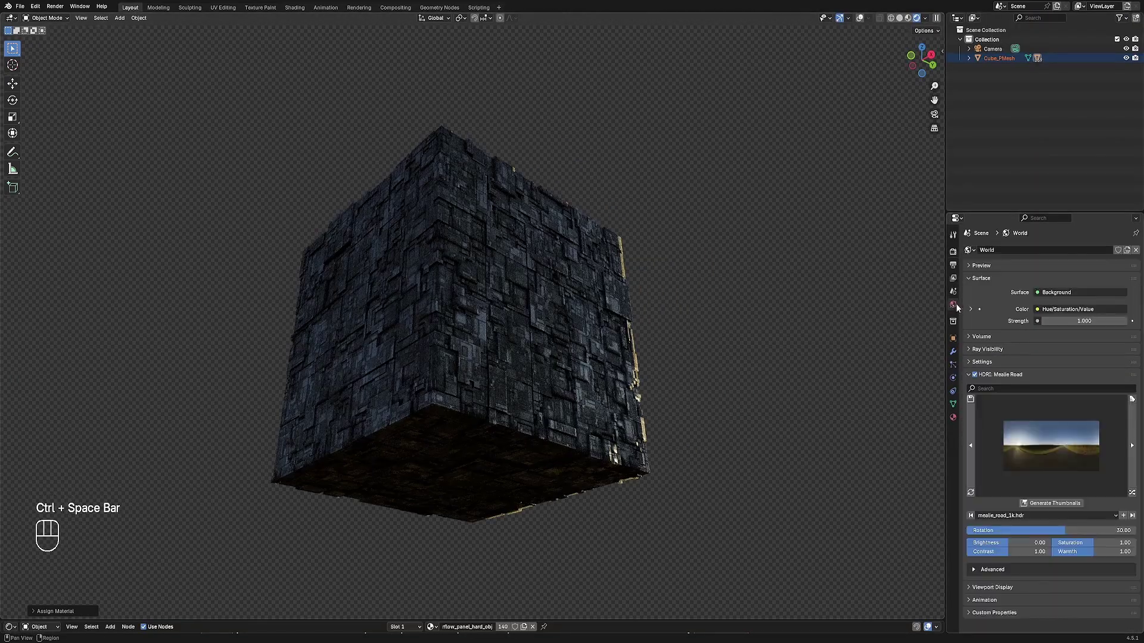
{"action": "left_click", "coordinate": [1136, 496]}
Step through the HDRI browser until the Pizzo Pernice Puresky sky lights the cube.
{"action": "left_click", "coordinate": [1136, 497]}
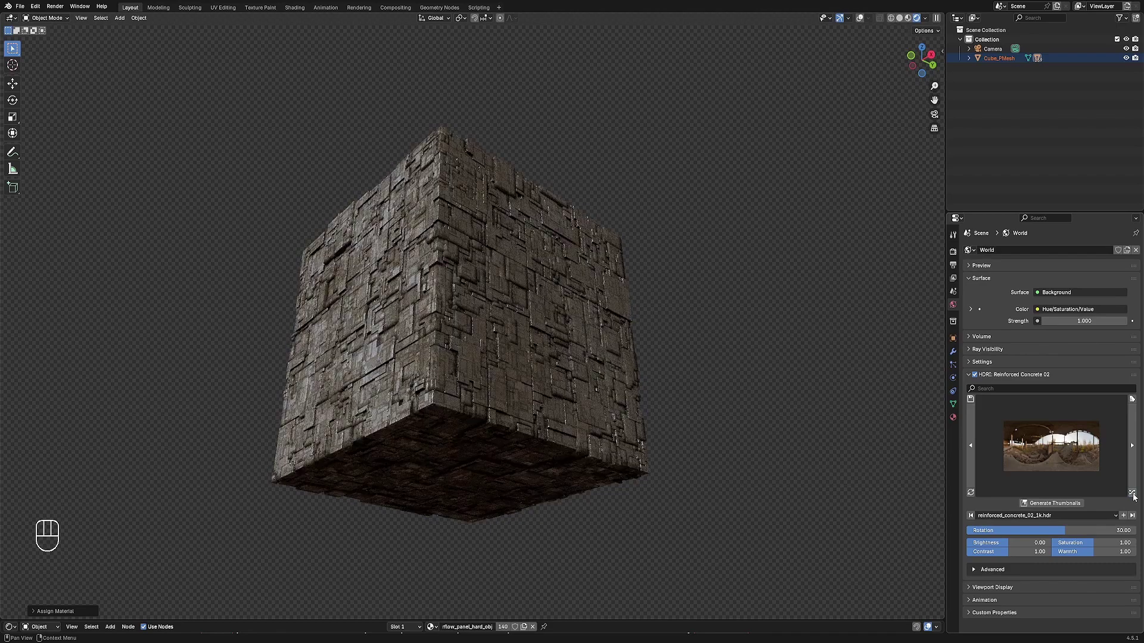
{"action": "left_click", "coordinate": [1136, 498]}
{"action": "left_click", "coordinate": [1137, 498]}
{"action": "left_click", "coordinate": [1137, 498]}
{"action": "left_click", "coordinate": [1137, 497]}
{"action": "left_click", "coordinate": [1137, 498]}
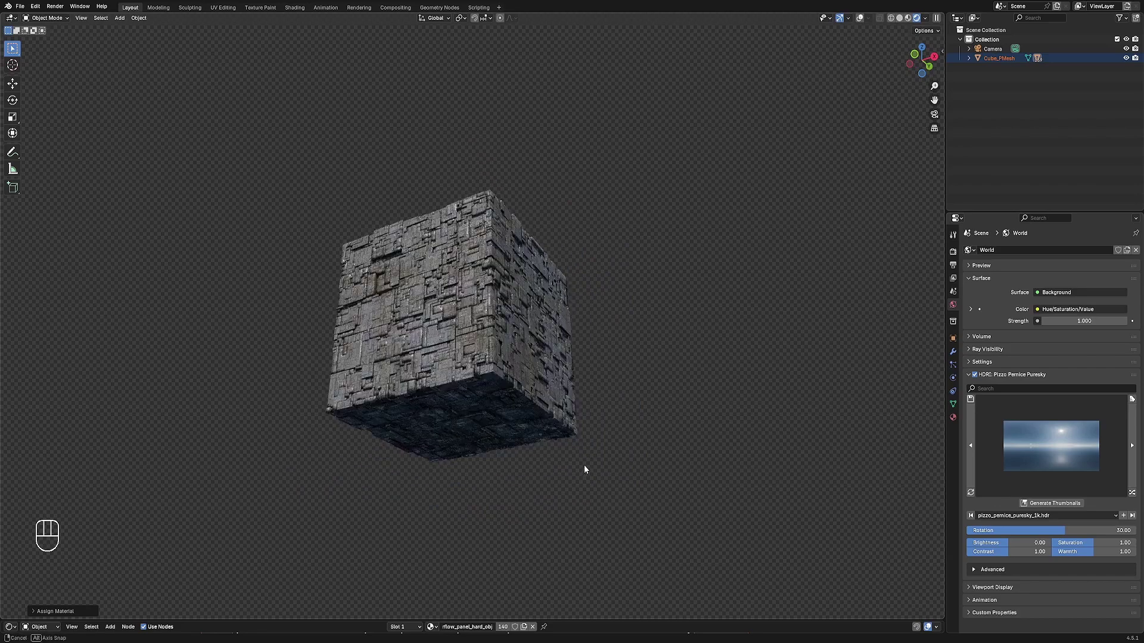
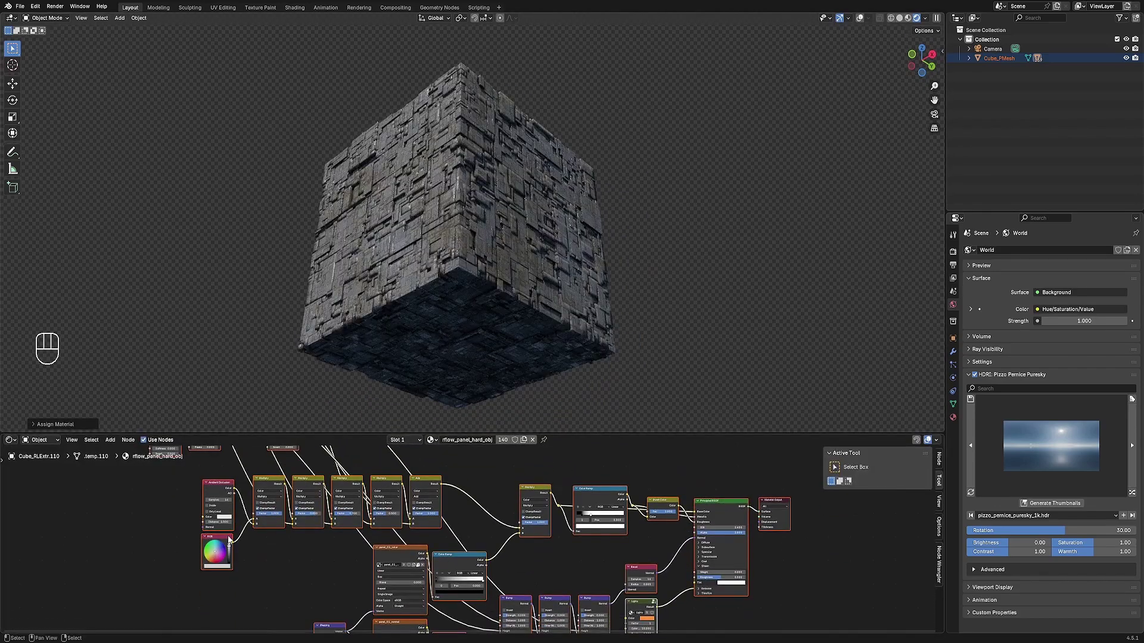
Show the hull material's shader nodes below the 3D view and pan across the node tree.
{"action": "key", "text": "x"}
{"action": "key", "text": "shift+a"}
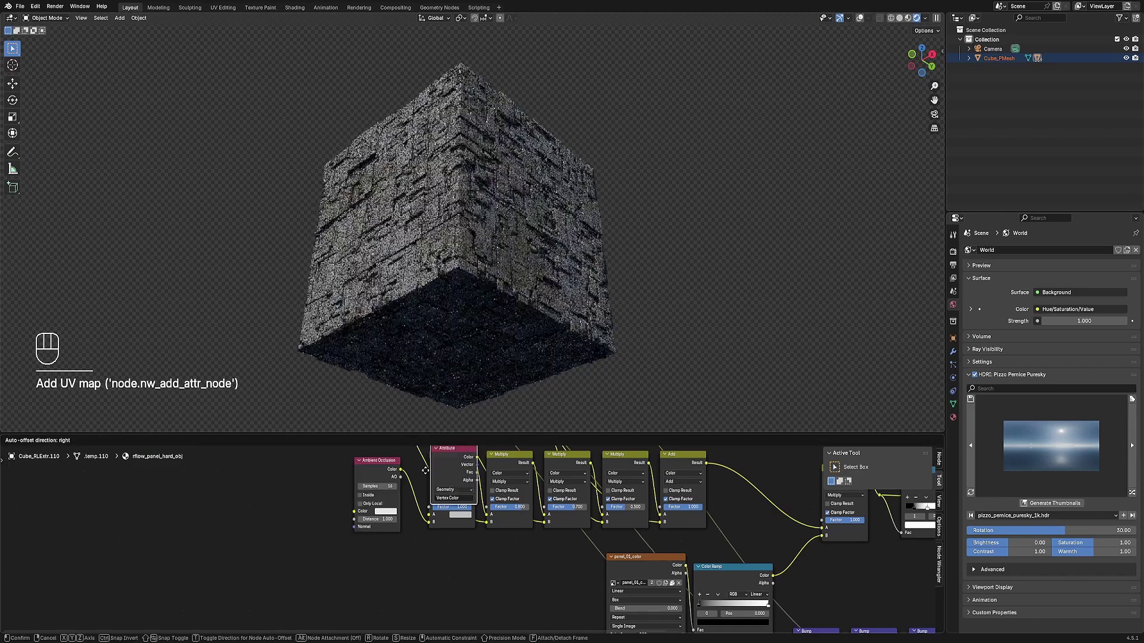
{"action": "left_click_drag", "start_coordinate": [269, 564], "coordinate": [302, 576]}
{"action": "left_click_drag", "start_coordinate": [333, 578], "coordinate": [415, 553]}
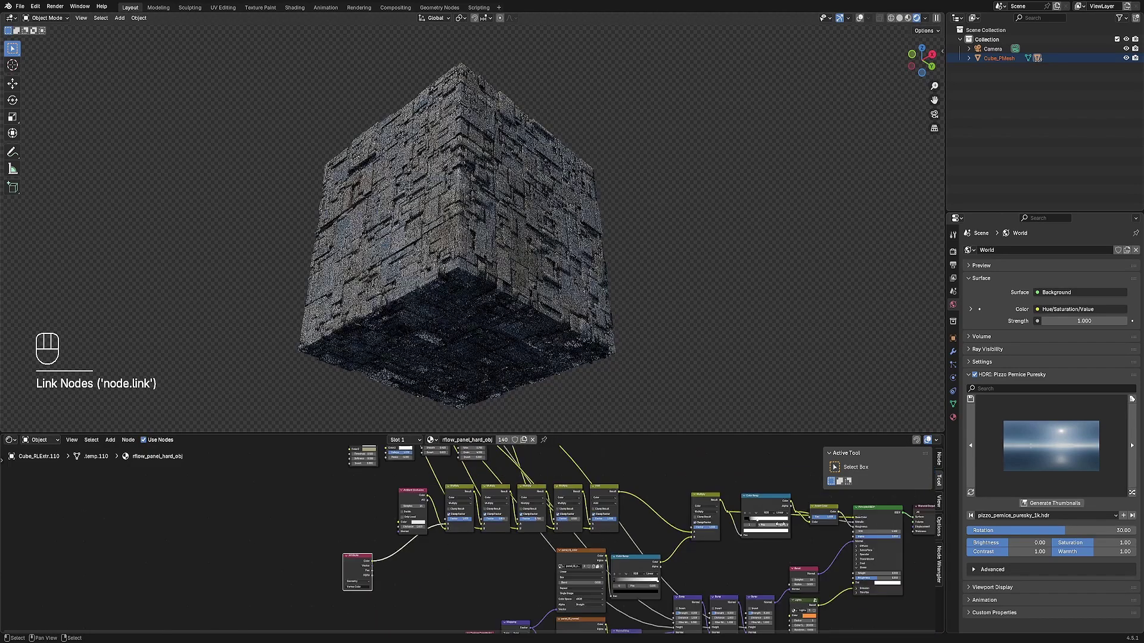
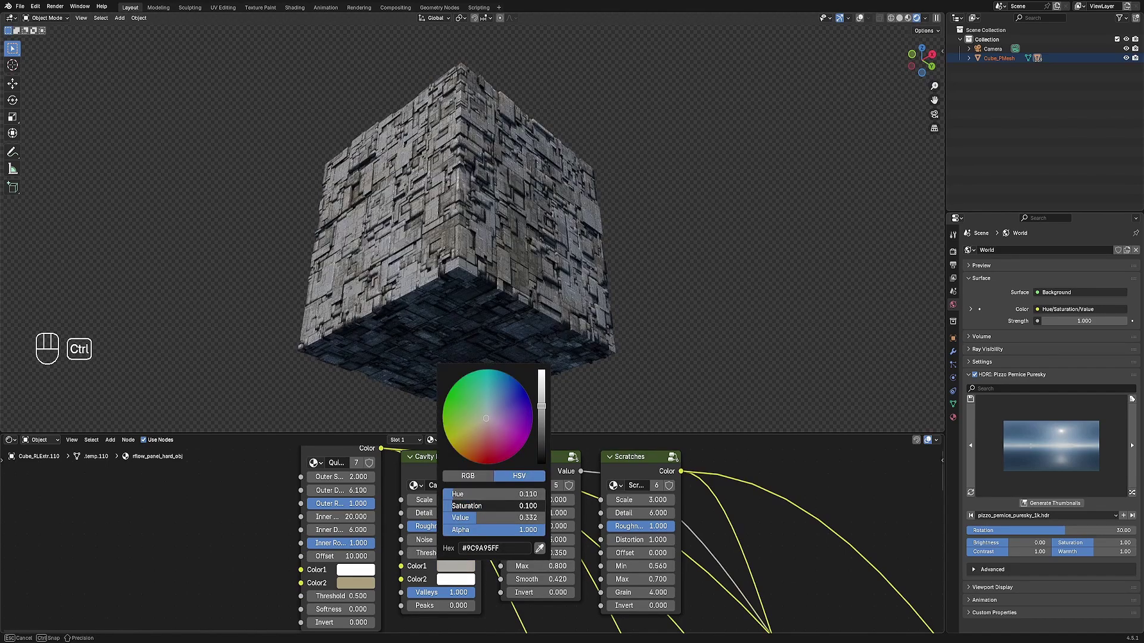
Check the Cavity Mask colour and pan to inspect the Principled BSDF nodes.
{"action": "key", "text": "ctrl+c"}
{"action": "key", "text": "ctrl+v"}
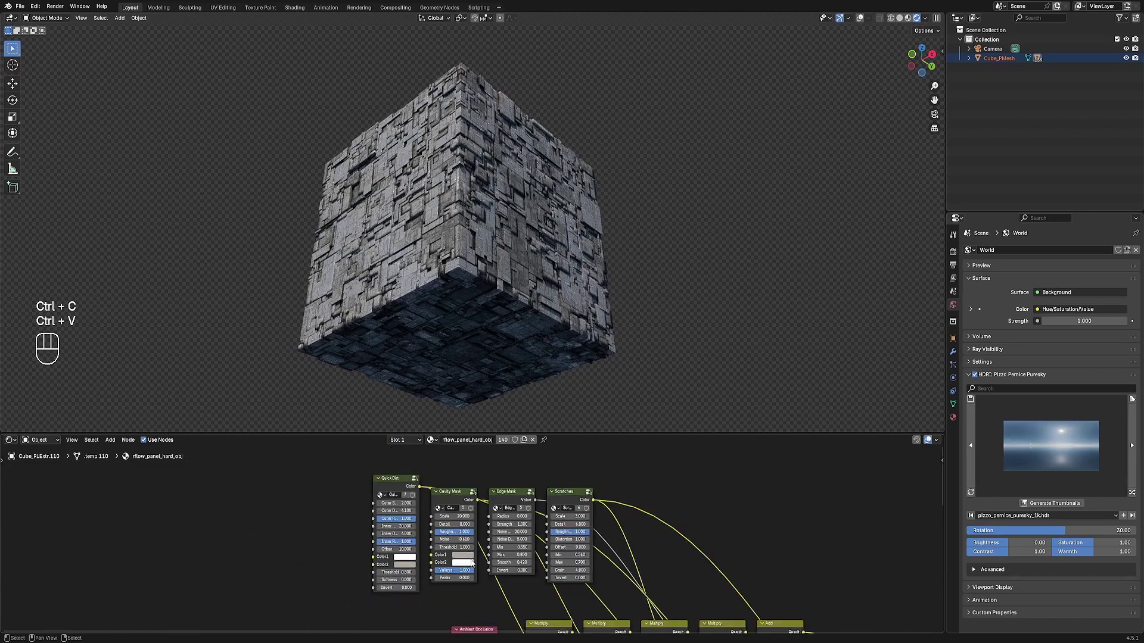
{"action": "left_click", "coordinate": [535, 332]}
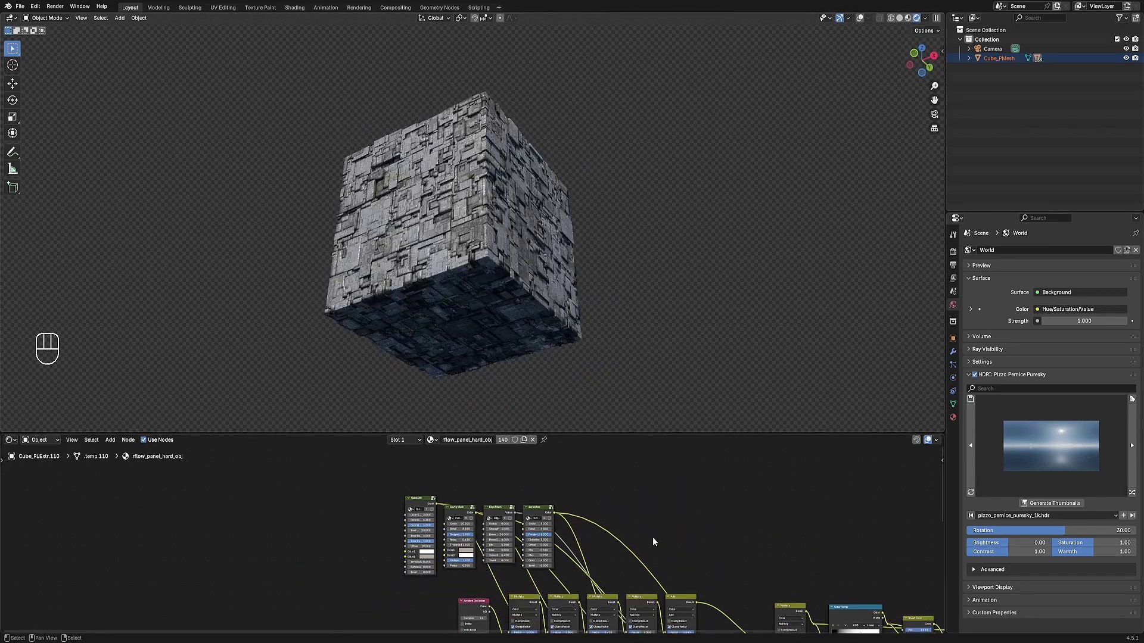
{"action": "left_click_drag", "start_coordinate": [684, 550], "coordinate": [679, 553]}
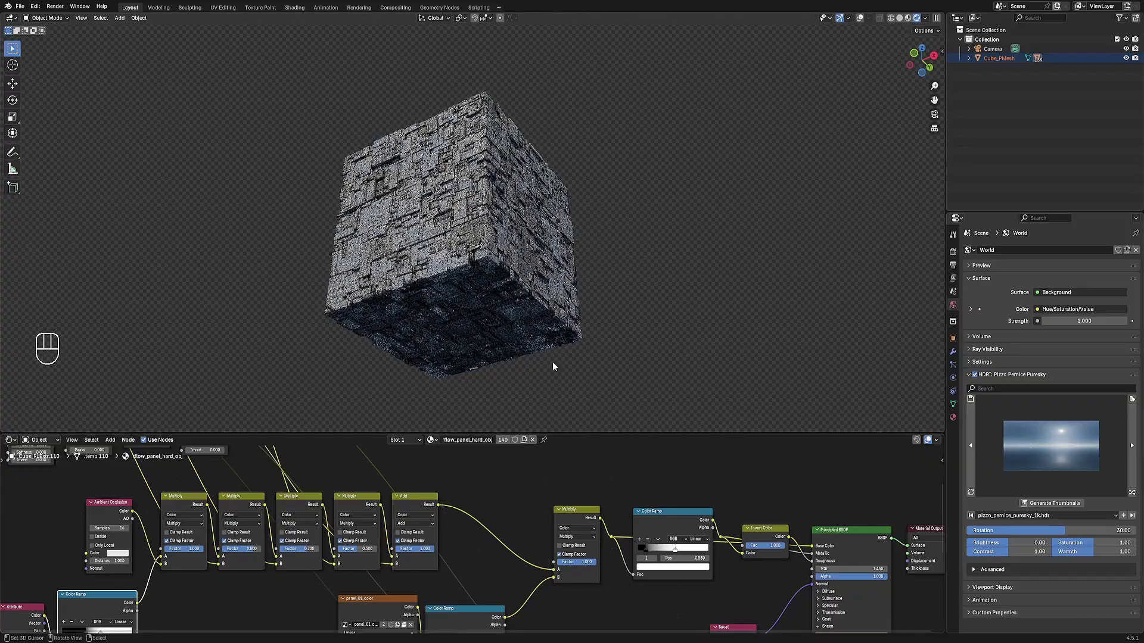
{"action": "left_click", "coordinate": [493, 192]}
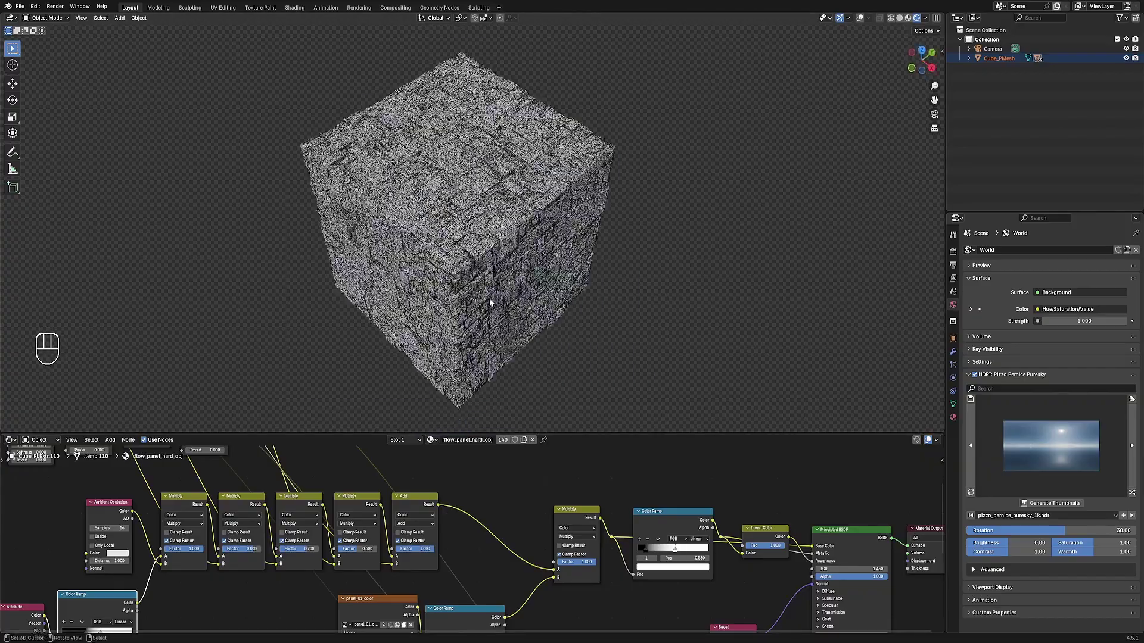
Switch to Solid shading and select a group of greeble pieces on the cube.
{"action": "middle_click", "coordinate": [509, 305]}
{"action": "key", "text": "z"}
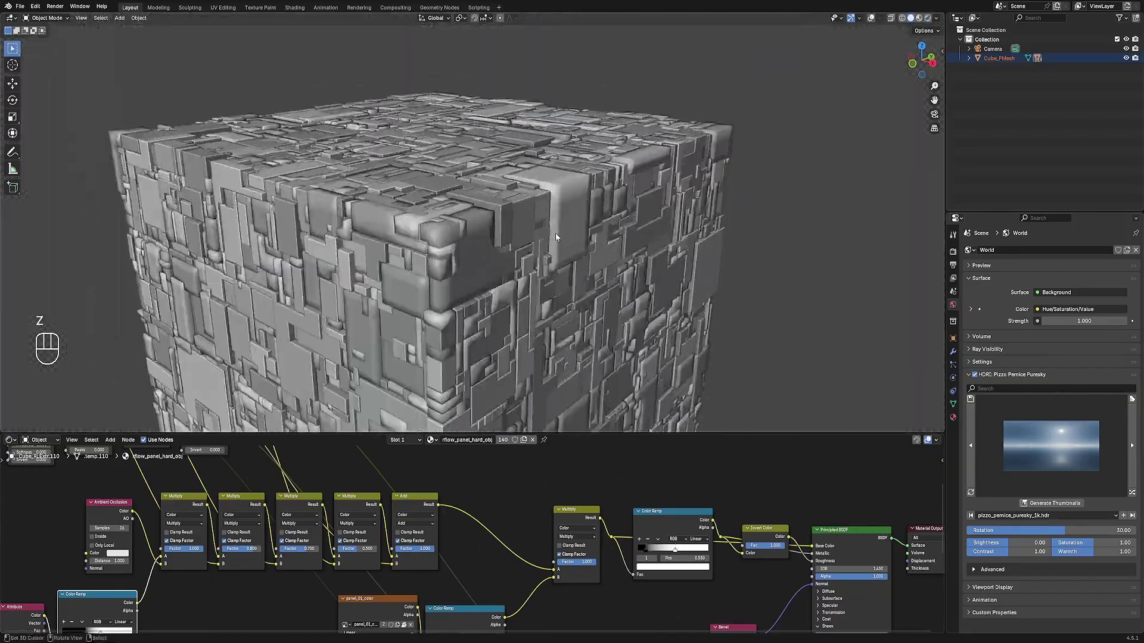
{"action": "left_click", "coordinate": [517, 236]}
{"action": "left_click", "coordinate": [468, 272]}
{"action": "key", "text": "shift+alt+z"}
{"action": "left_click_drag", "start_coordinate": [490, 287], "coordinate": [539, 254]}
{"action": "key", "text": "ctrl+b"}
{"action": "left_click", "coordinate": [352, 160]}
Add more pieces to the selection and apply a small Add Bevel with Harden Normals.
{"action": "key", "text": "z"}
{"action": "middle_click", "coordinate": [494, 220]}
{"action": "key", "text": "z"}
{"action": "left_click_drag", "start_coordinate": [528, 276], "coordinate": [535, 248]}
{"action": "key", "text": "g"}
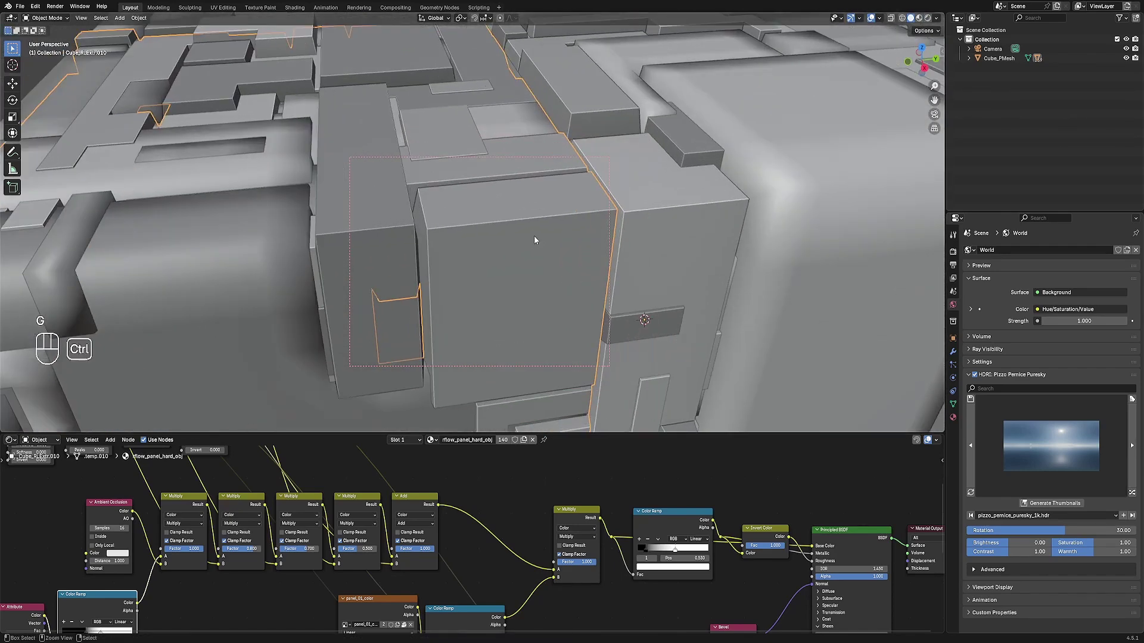
{"action": "key", "text": "ctrl+shift+x"}
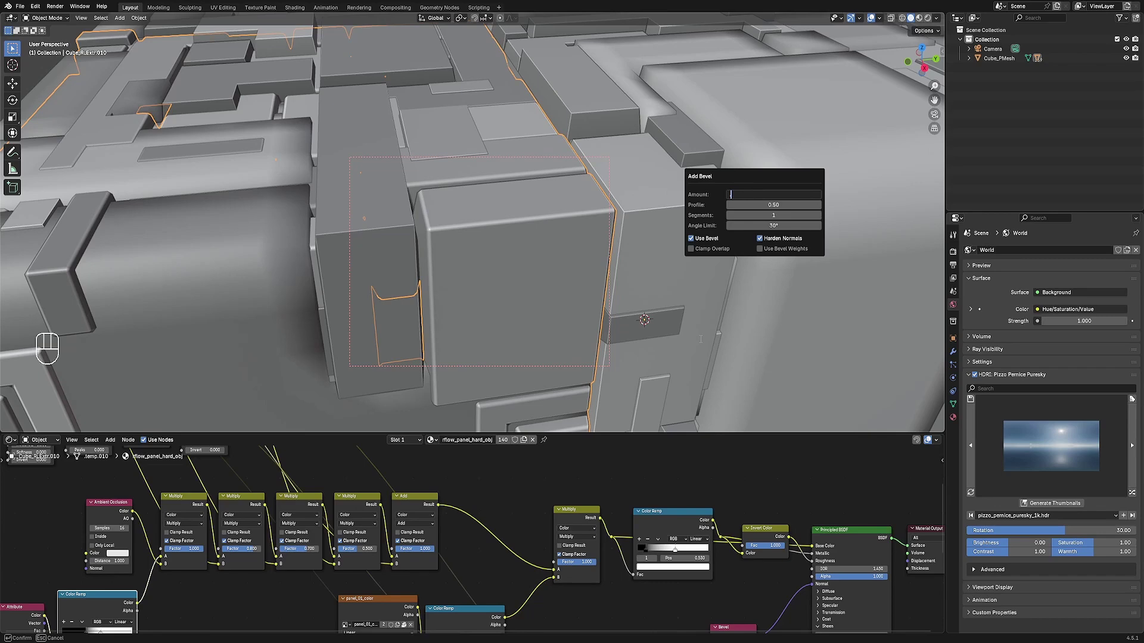
{"action": "key", "text": "KP_0"}
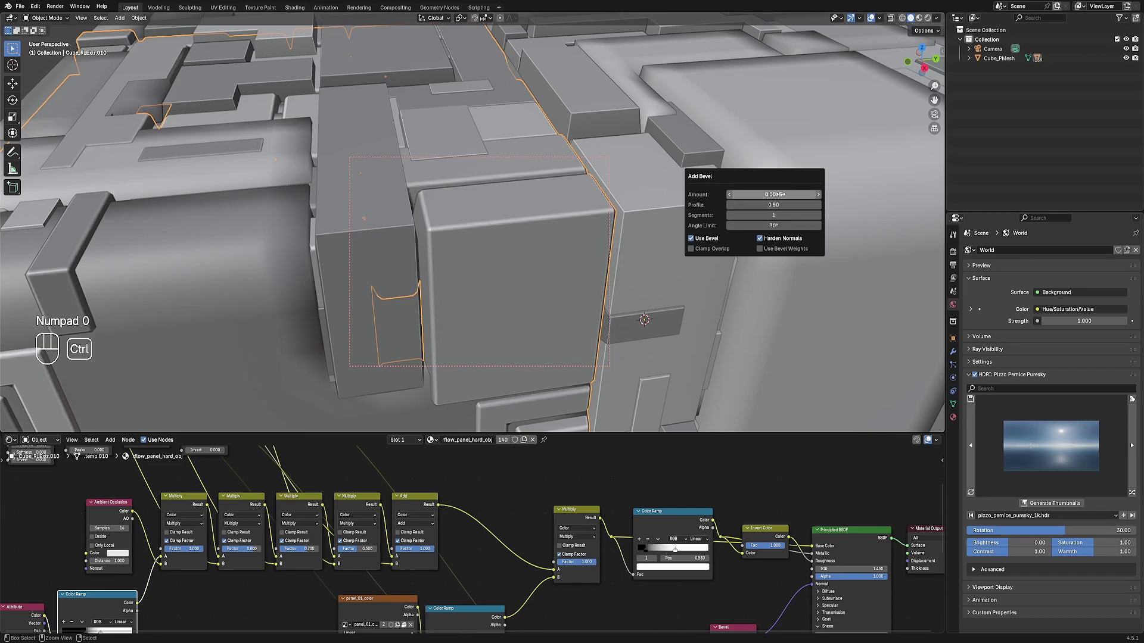
{"action": "key", "text": "ctrl+z"}
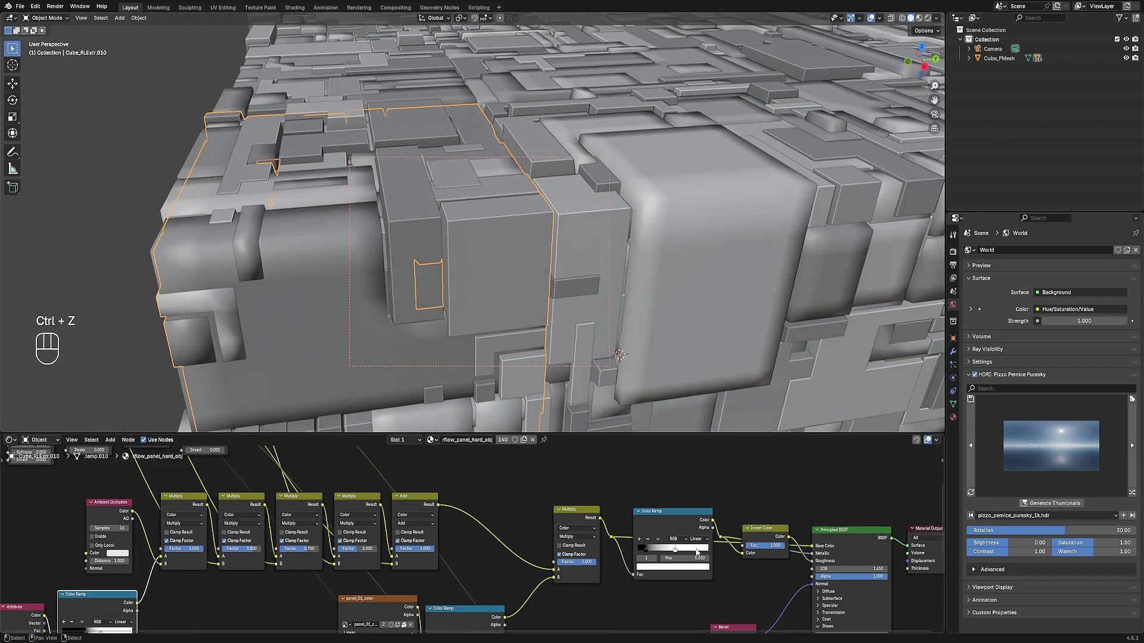
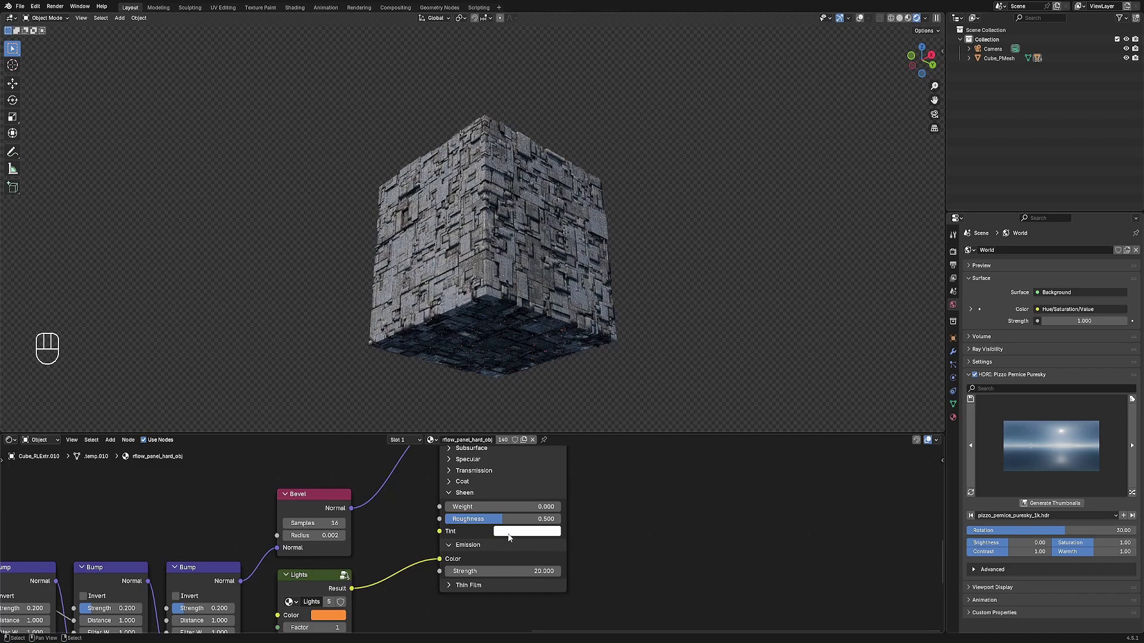
Set the Lights colour swatch to green #55FF8A with Outer 15 under the Os Bridge Morning HDRI.
{"action": "middle_click", "coordinate": [455, 571]}
{"action": "left_click", "coordinate": [481, 514]}
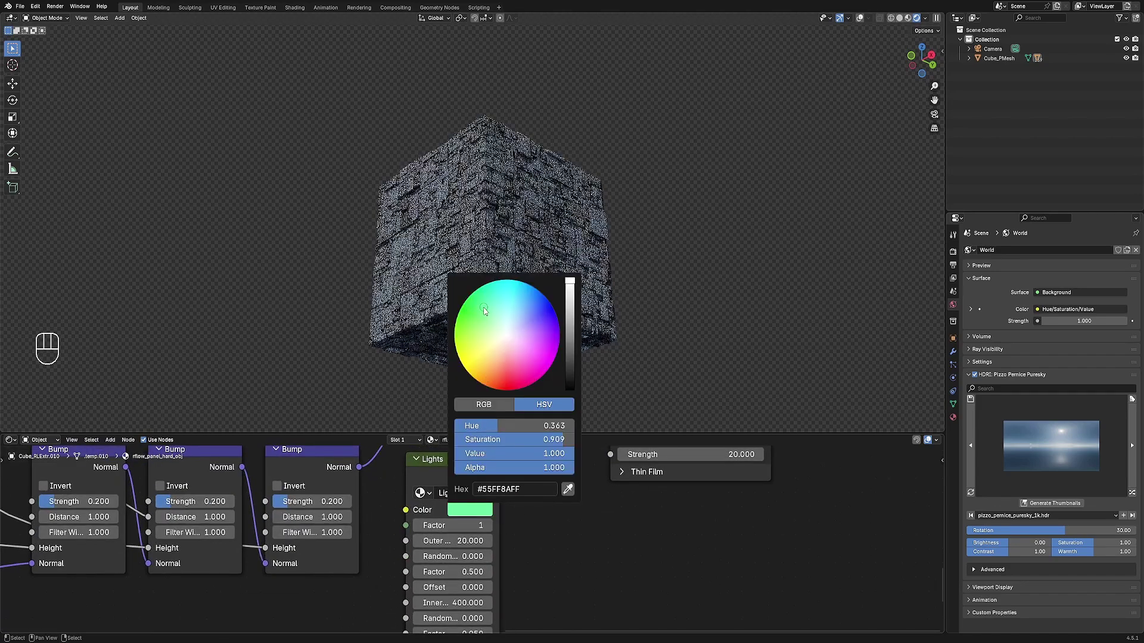
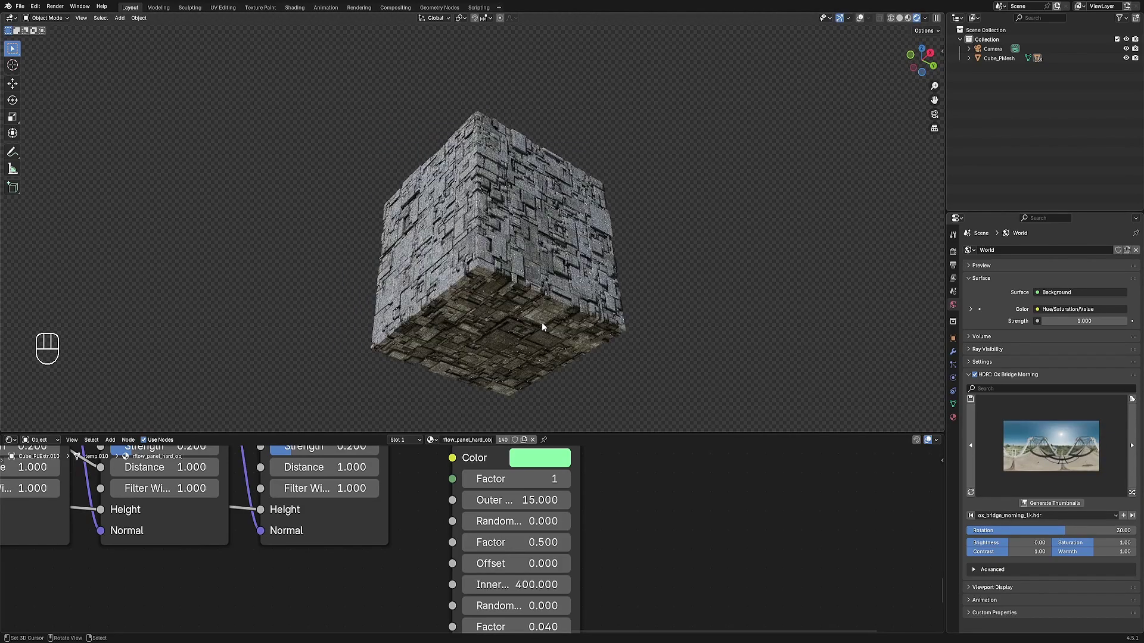
{"action": "middle_click", "coordinate": [546, 327]}
{"action": "middle_click", "coordinate": [458, 271]}
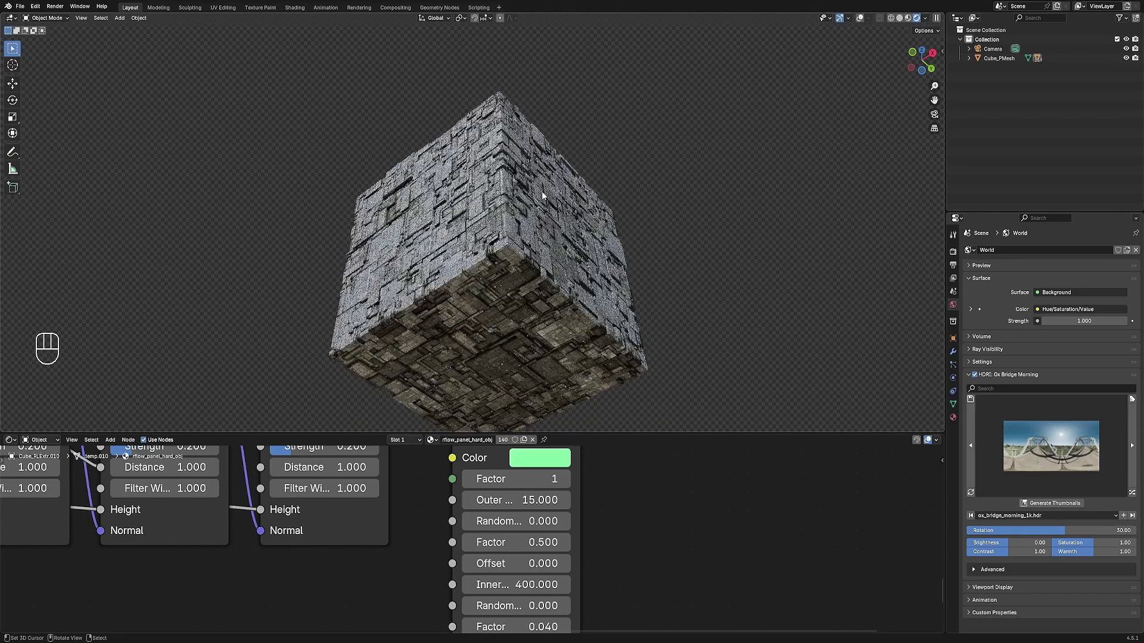
Switch to Solid view and clean up the cube mesh, moving it and toggling edit mode.
{"action": "key", "text": "z"}
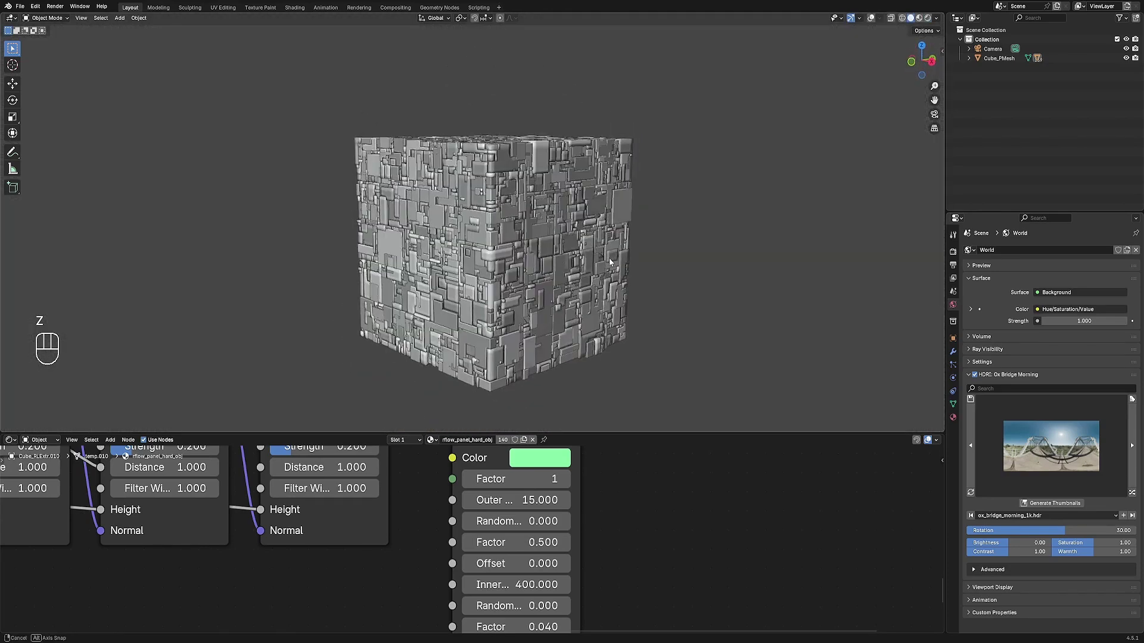
{"action": "left_click_drag", "start_coordinate": [498, 224], "coordinate": [486, 260]}
{"action": "key", "text": "g"}
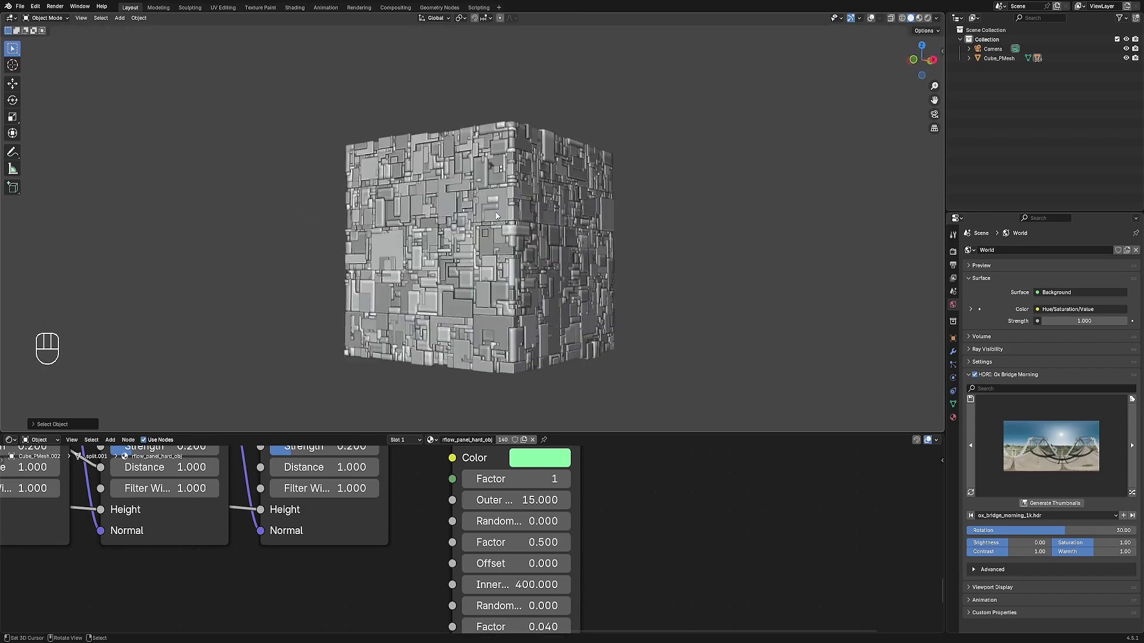
{"action": "key", "text": "shift+q"}
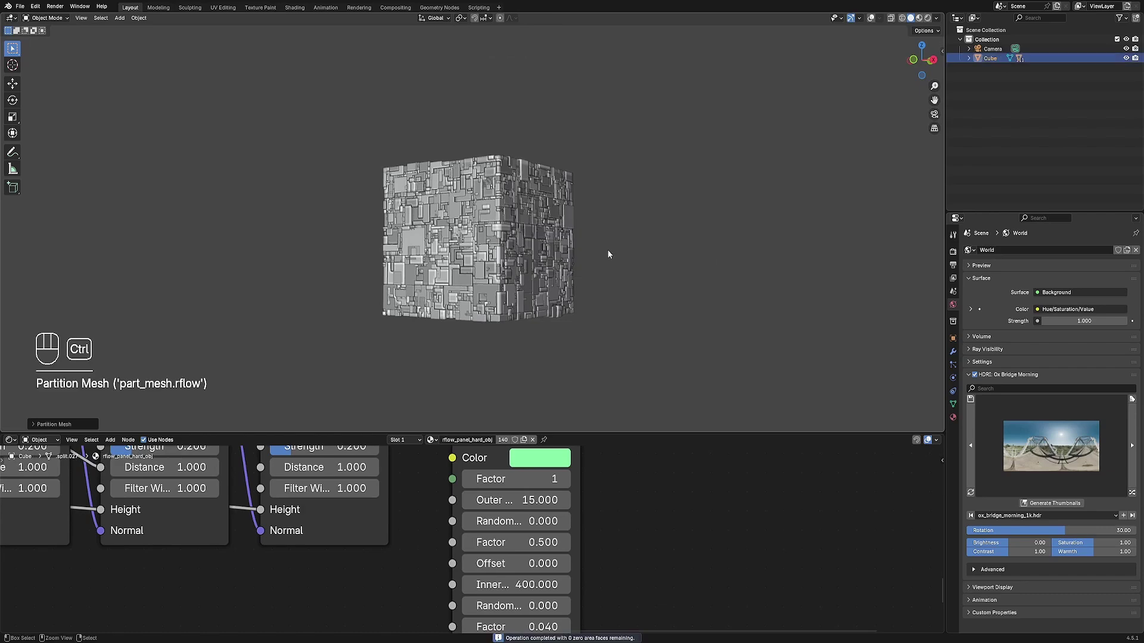
{"action": "key", "text": "shift+z"}
{"action": "key", "text": "g"}
{"action": "key", "text": "Tab"}
Select the whole cube and run the Random Cells greeble operator (Shift+Q) over it.
{"action": "key", "text": "shift+z"}
{"action": "key", "text": "shift+z"}
{"action": "key", "text": "a"}
{"action": "key", "text": "shift+alt+z"}
{"action": "key", "text": "Tab"}
{"action": "key", "text": "shift+z"}
{"action": "key", "text": "shift+alt+z"}
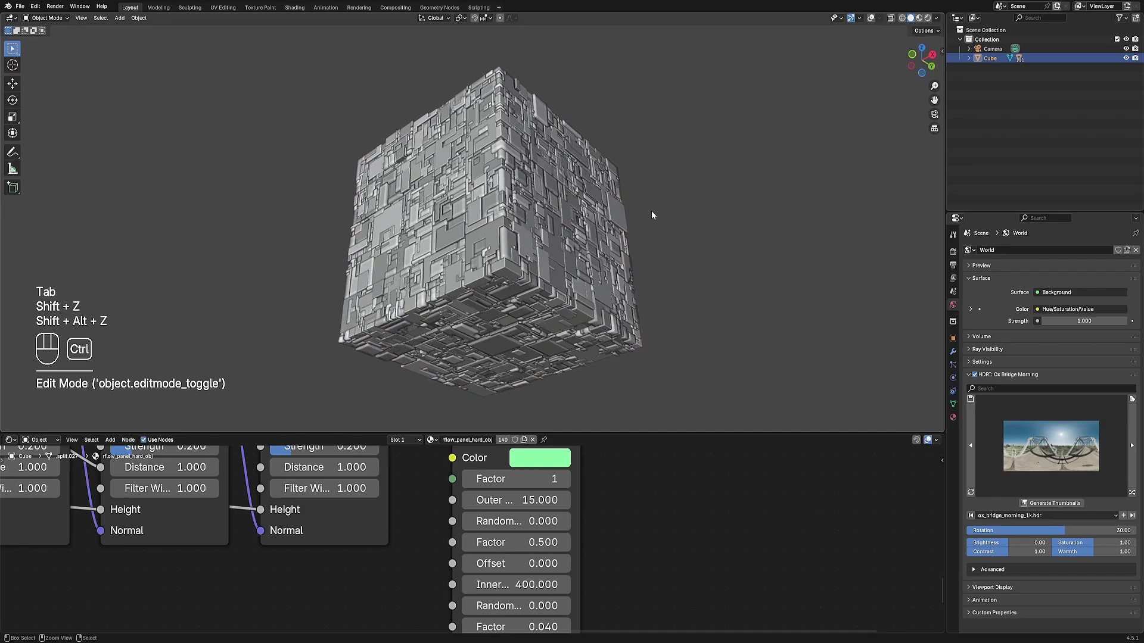
{"action": "key", "text": "shift+q"}
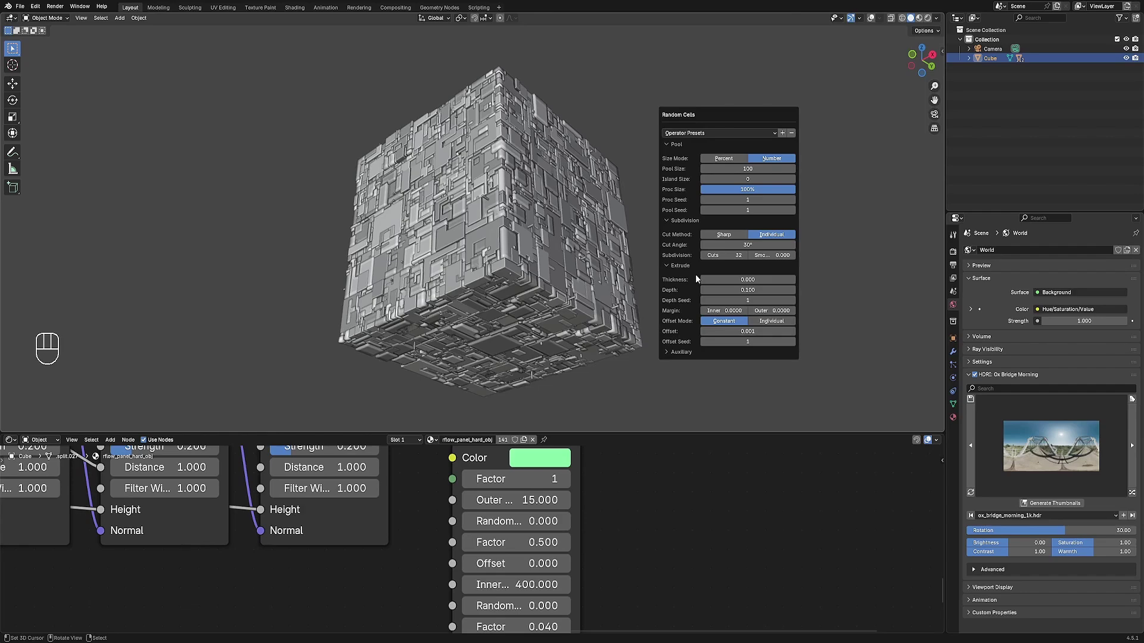
Set Random Cells Depth to 0.05 in the redo panel, adjust Pool Seed, and enter camera view.
{"action": "left_click", "coordinate": [606, 225]}
{"action": "key", "text": "F9"}
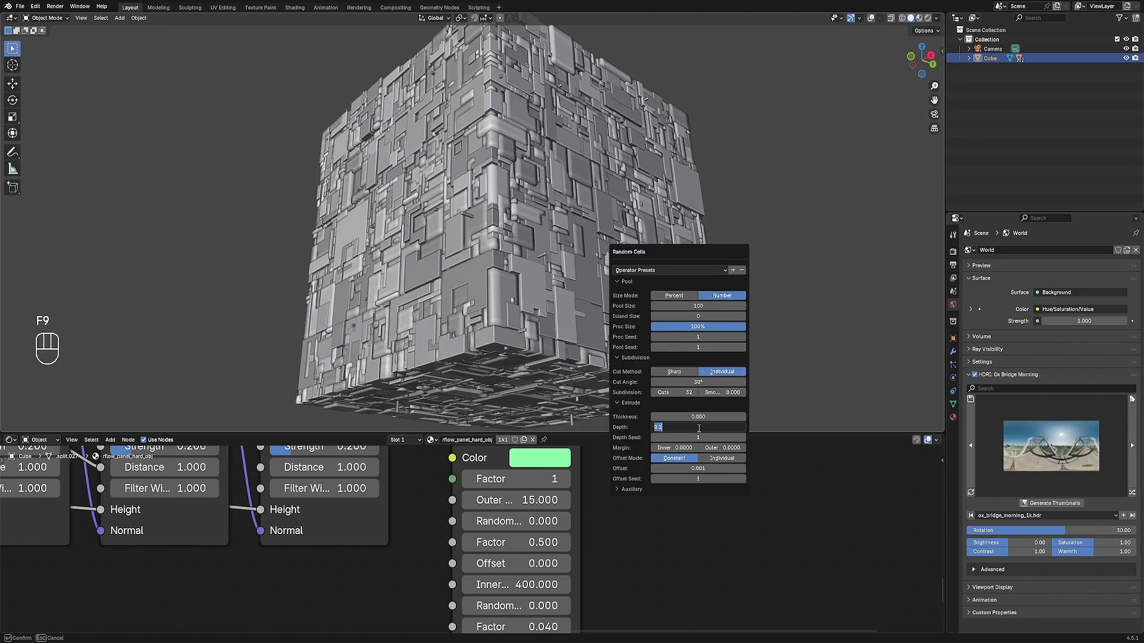
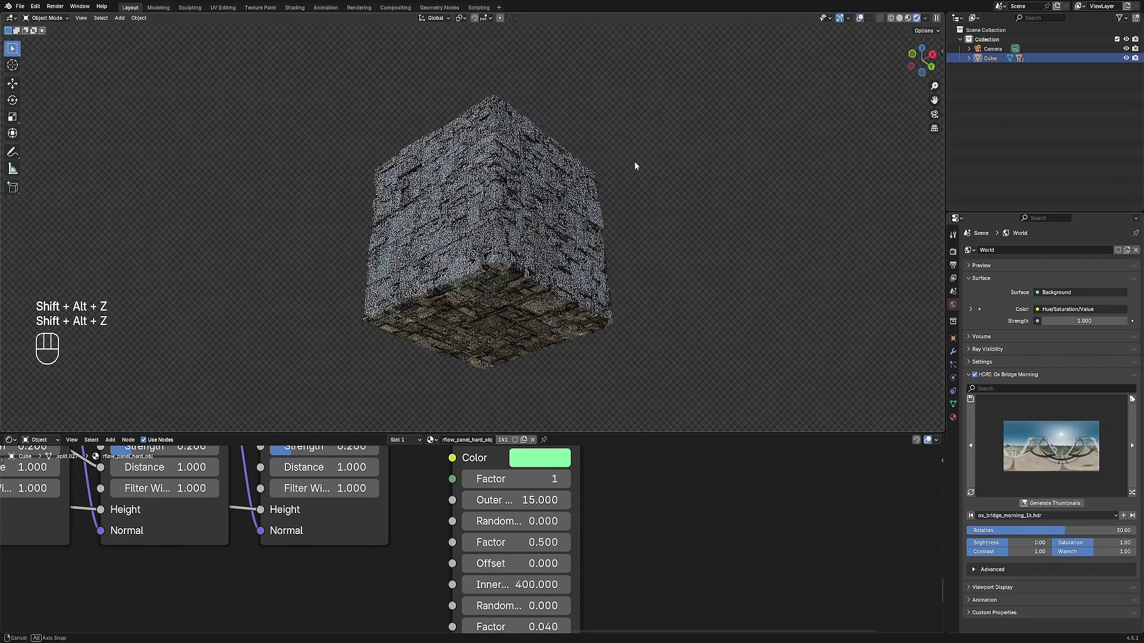
{"action": "key", "text": "F9"}
{"action": "key", "text": "KP_0"}
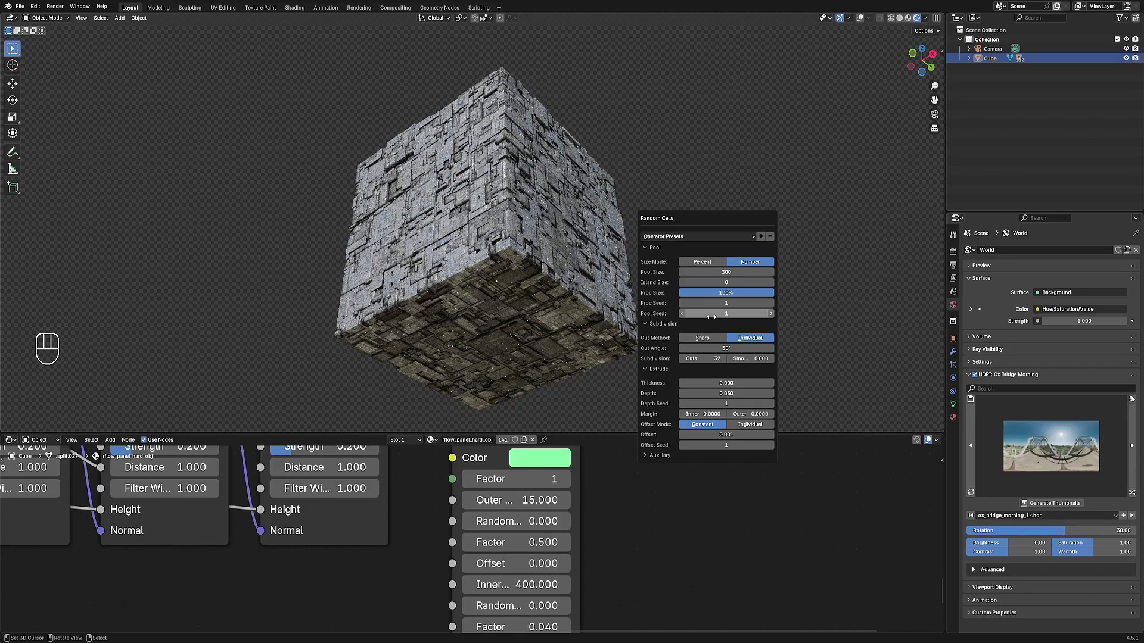
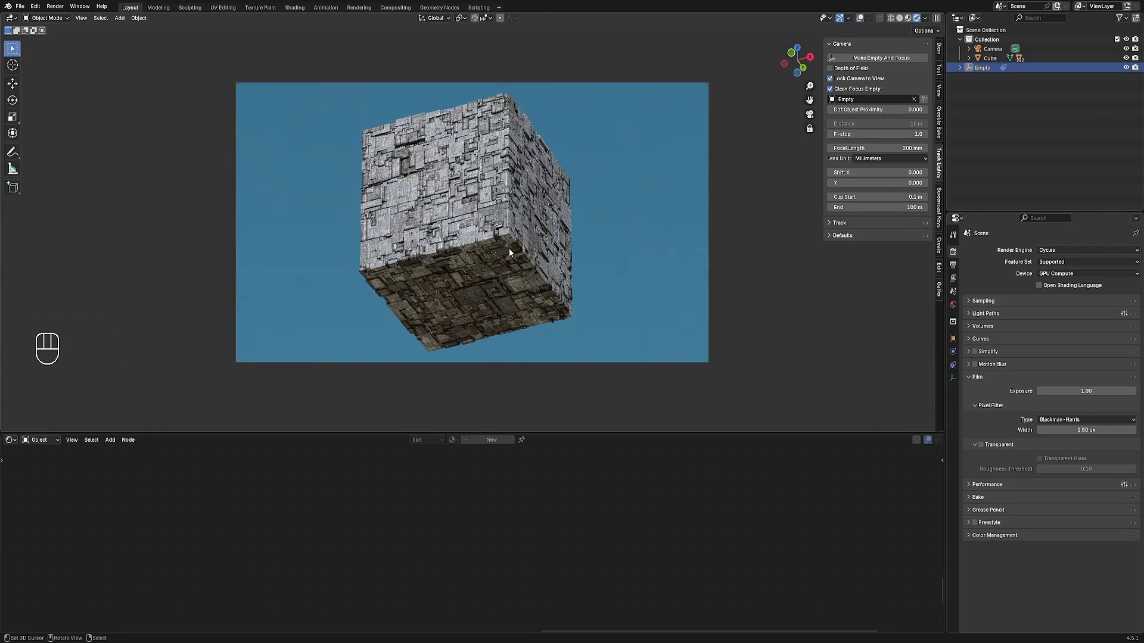
Change the camera Focal Length from 200 mm to 80 mm and switch off depth of field.
{"action": "left_click", "coordinate": [561, 256]}
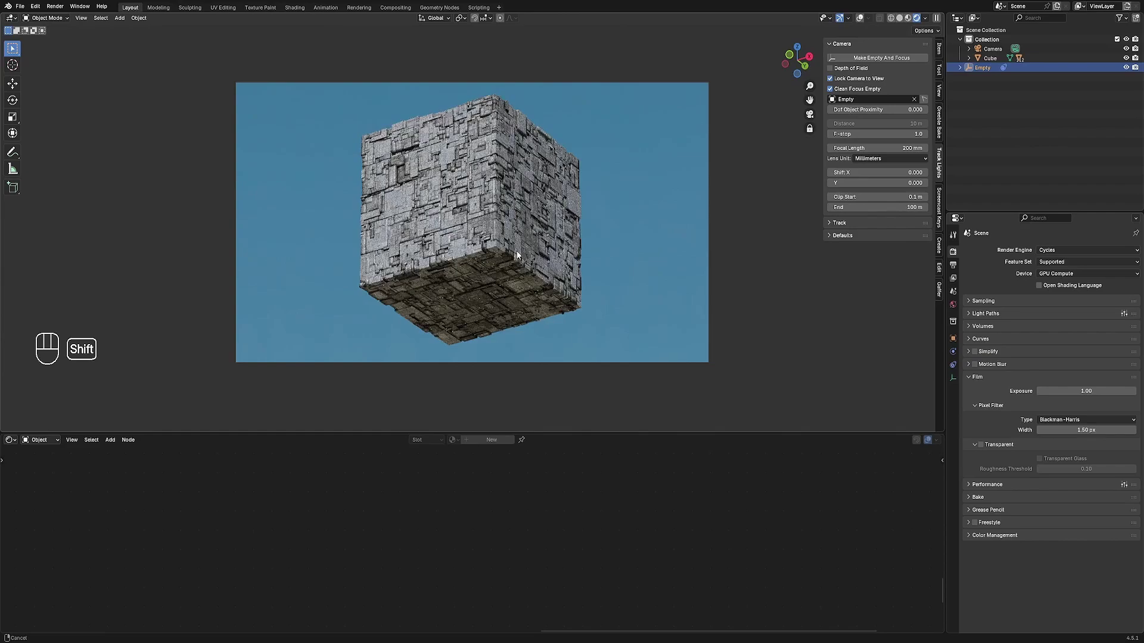
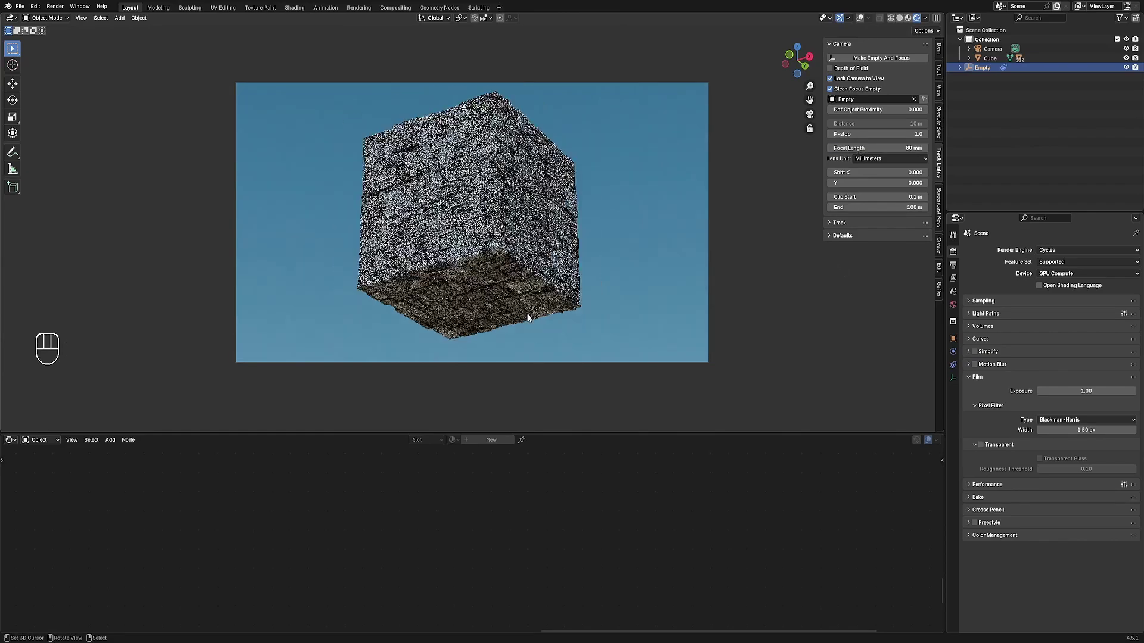
{"action": "left_click", "coordinate": [550, 229]}
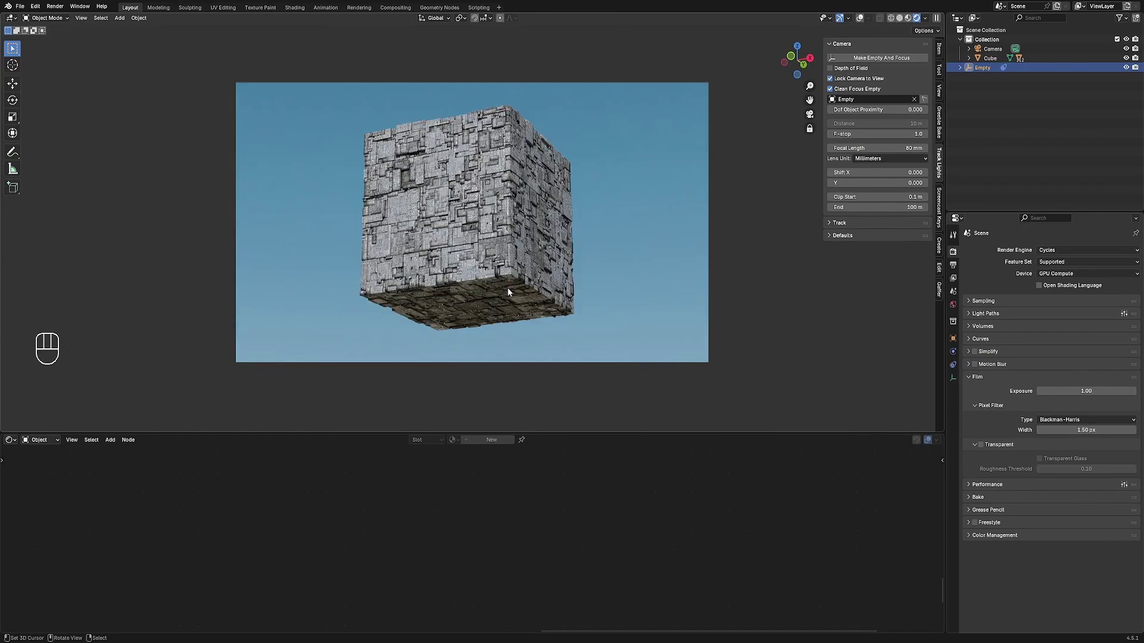
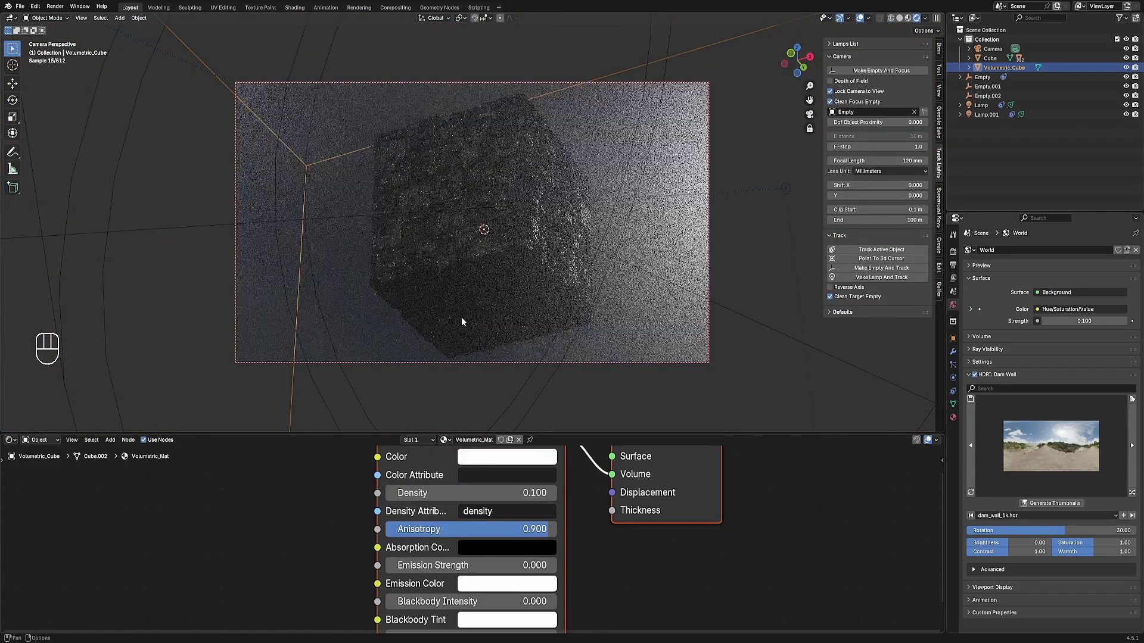
Hide overlays to view the fog cube, spot lamps and 0.1-strength world in rendered shading.
{"action": "key", "text": "shift+alt+z"}
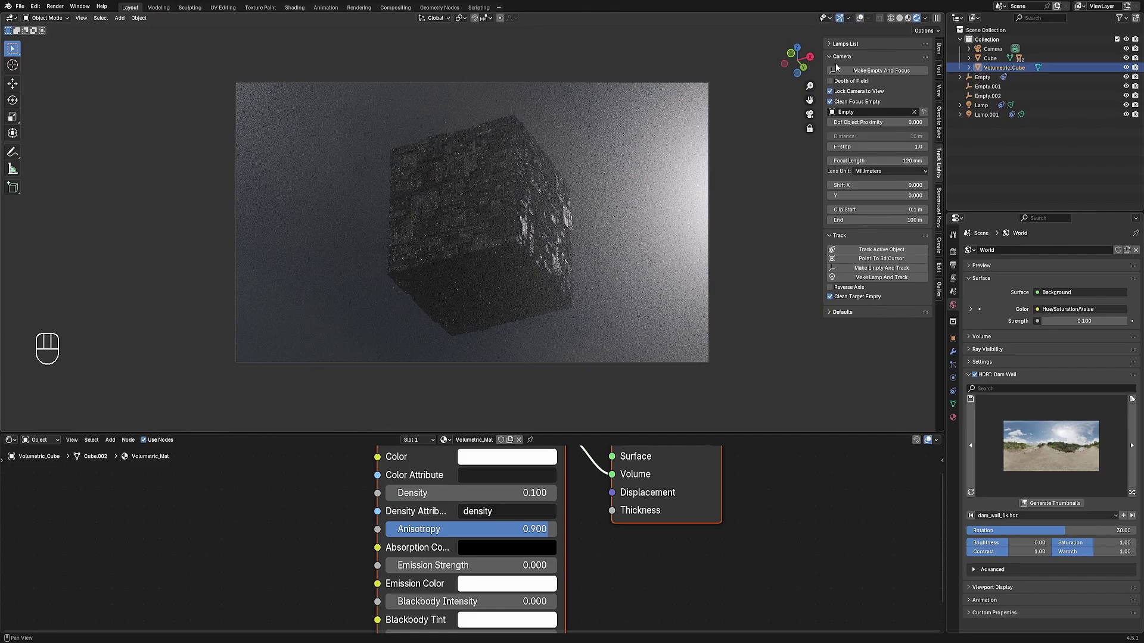
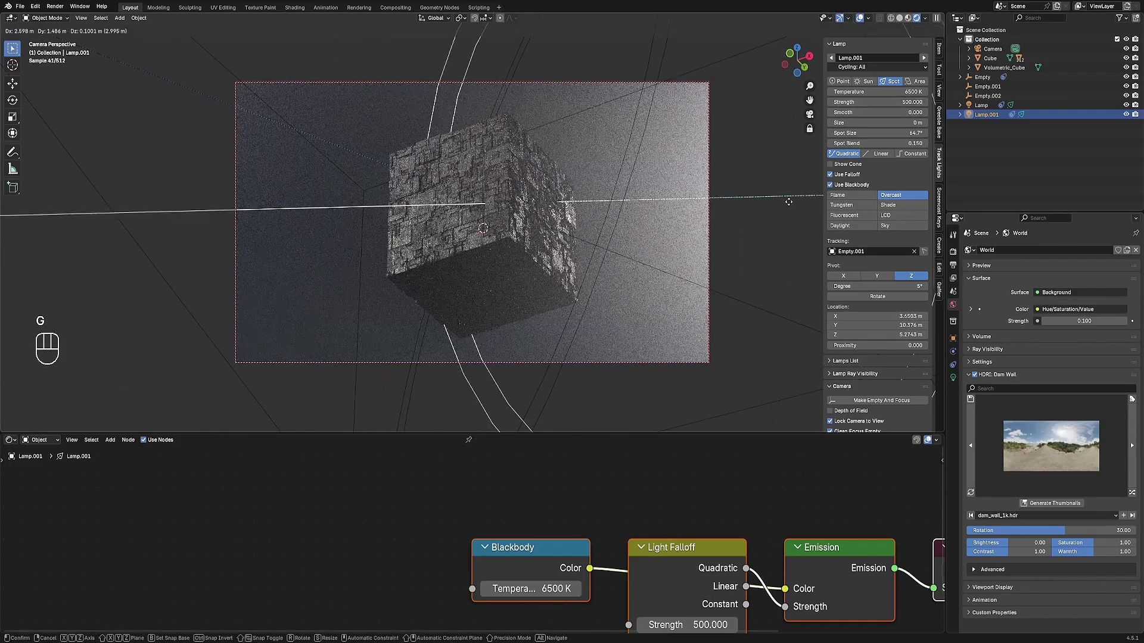
Move Lamp.001 to a new position and set its Strength to 500.
{"action": "key", "text": "g"}
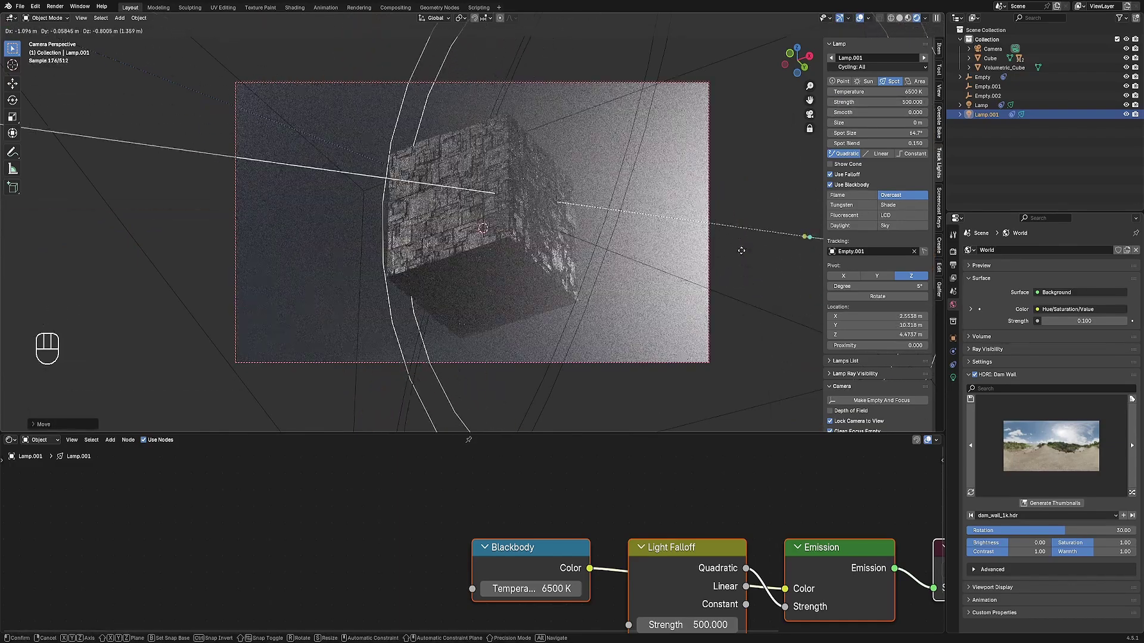
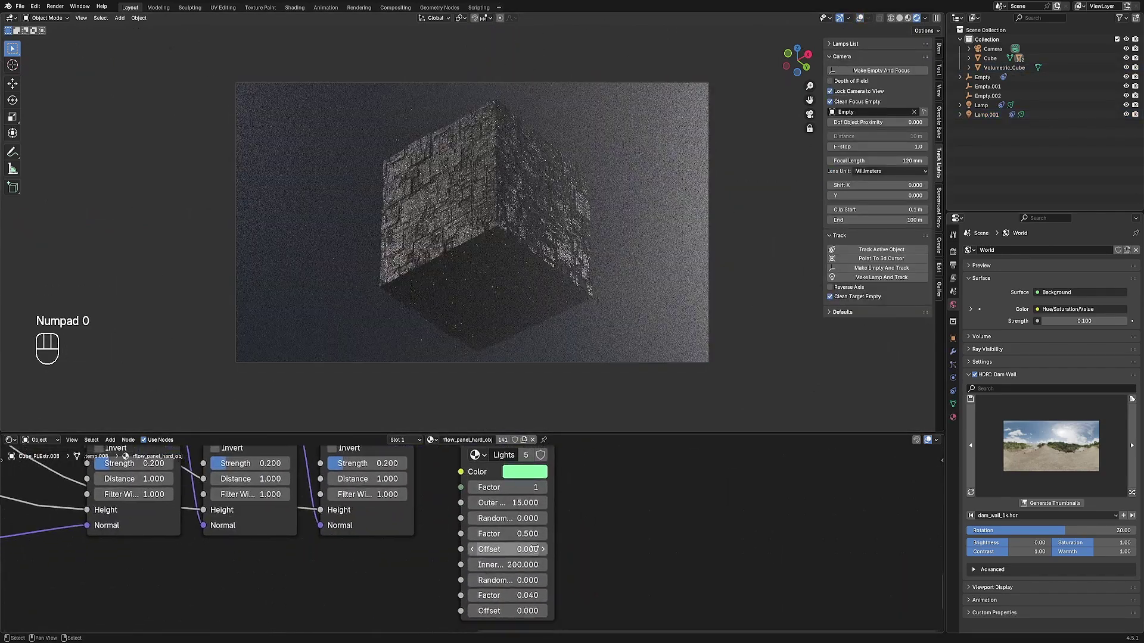
{"action": "key", "text": "shift+alt+z"}
{"action": "key", "text": "shift+alt+z"}
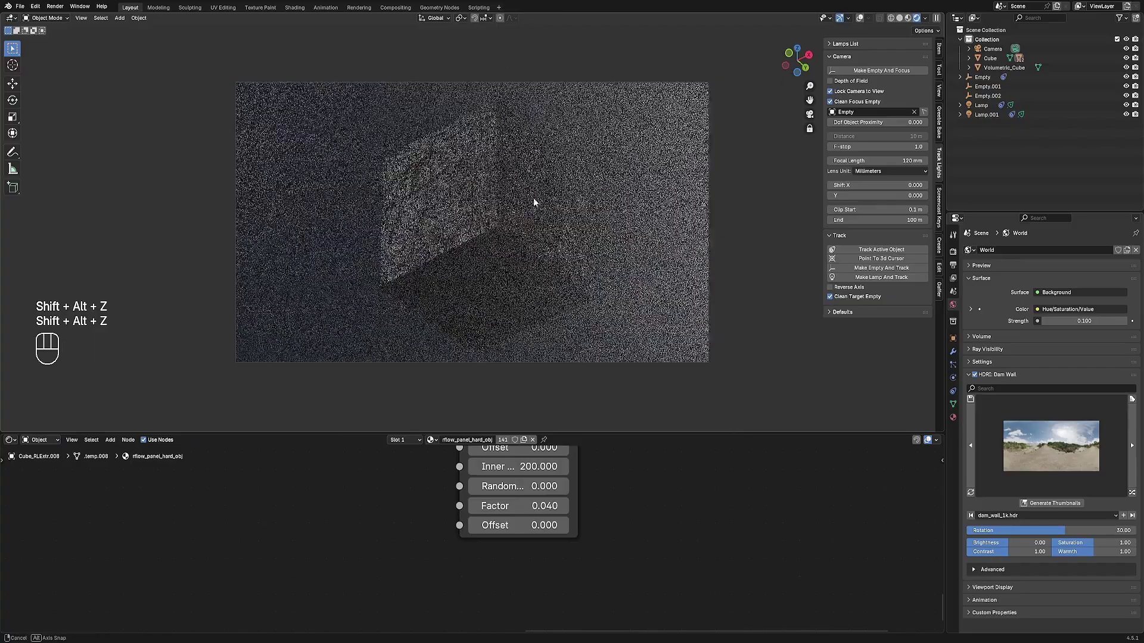
{"action": "left_click", "coordinate": [589, 240]}
{"action": "key", "text": "z"}
Check the framing in camera view and duplicate Lamp.001 with Shift+D to create Lamp.002.
{"action": "key", "text": "KP_0"}
{"action": "key", "text": "shift+alt+z"}
{"action": "left_click", "coordinate": [581, 160]}
{"action": "key", "text": "shift+d"}
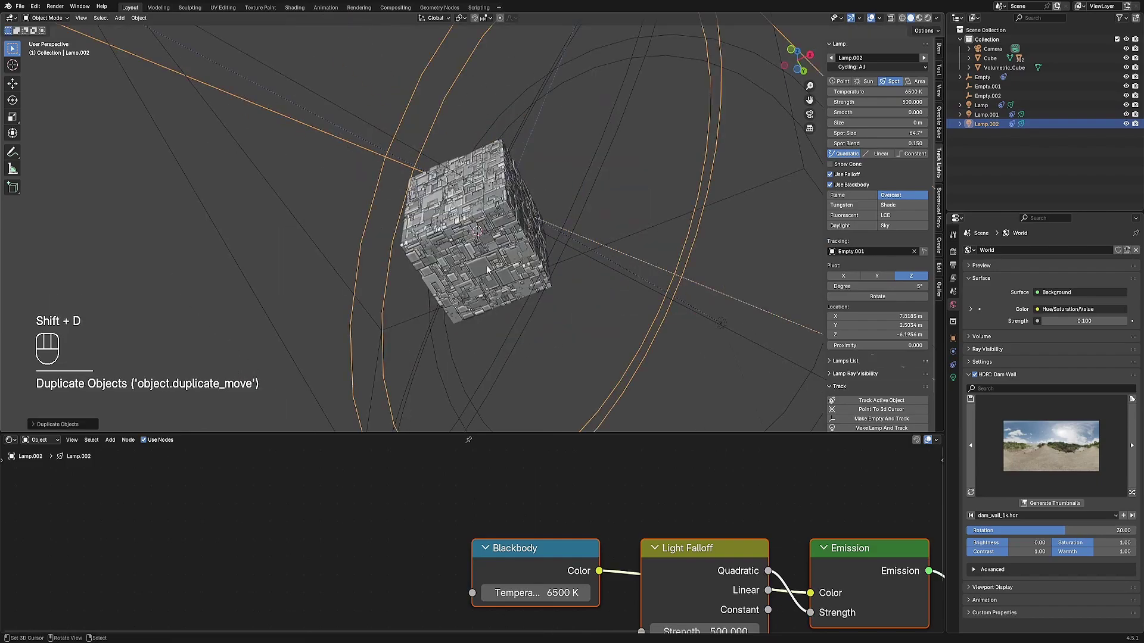
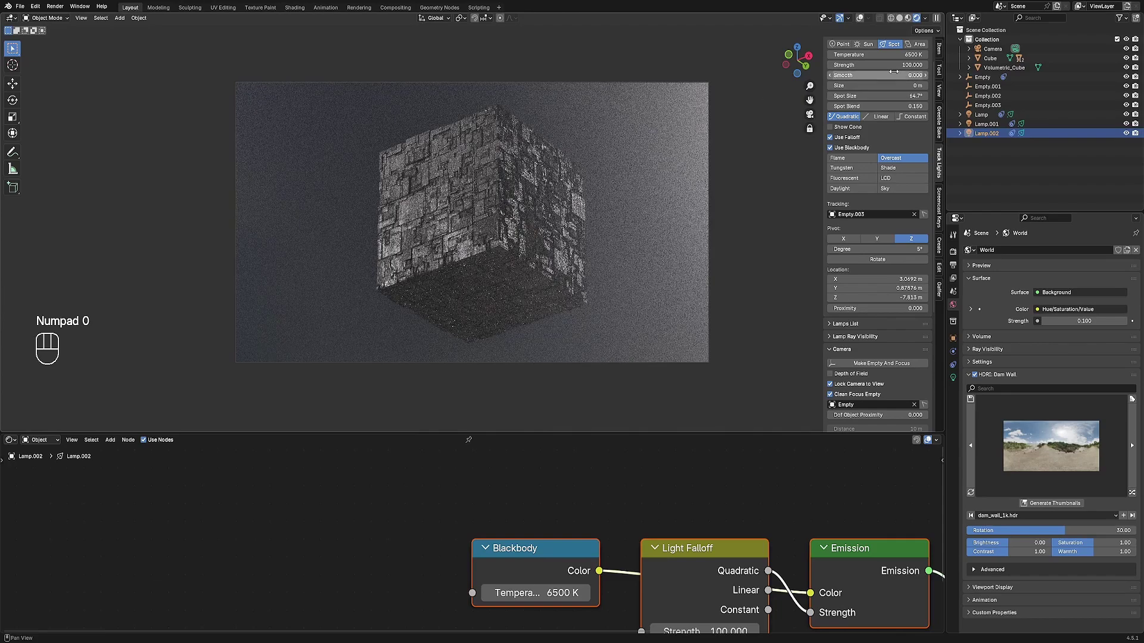
Set Lamp.002 Strength to 100 tracking Empty.003, checking it with overlays toggled.
{"action": "key", "text": "shift+alt+z"}
{"action": "key", "text": "shift+alt+z"}
{"action": "left_click", "coordinate": [530, 237]}
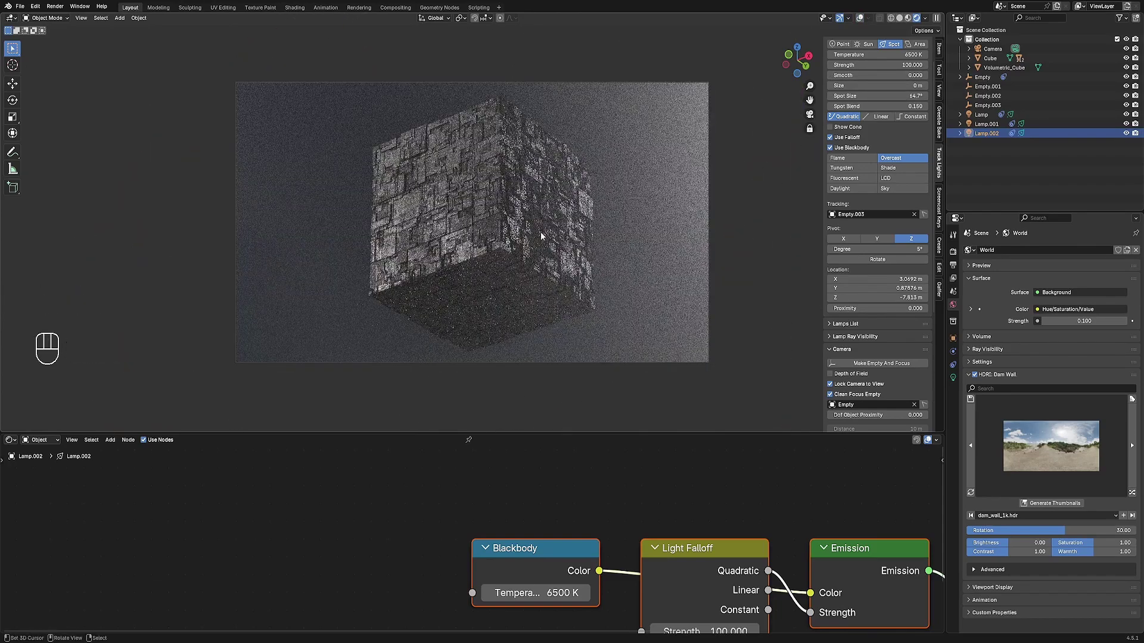
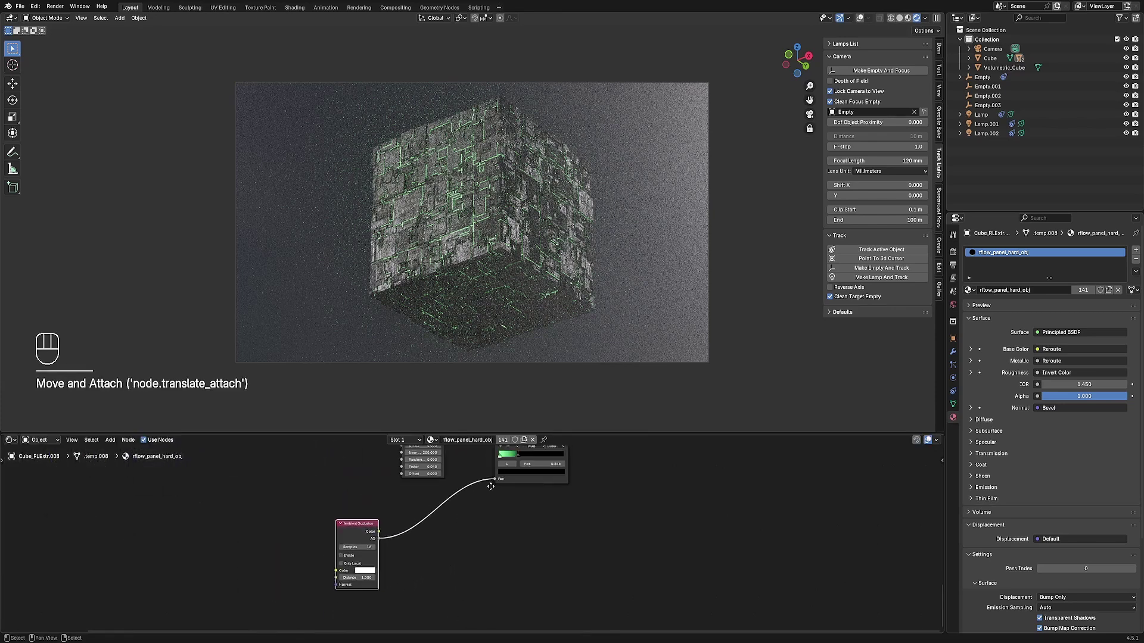
Reposition the Color Ramp node and preview its Voronoi-driven output on the cube with Ctrl+Shift+click.
{"action": "left_click", "coordinate": [499, 541]}
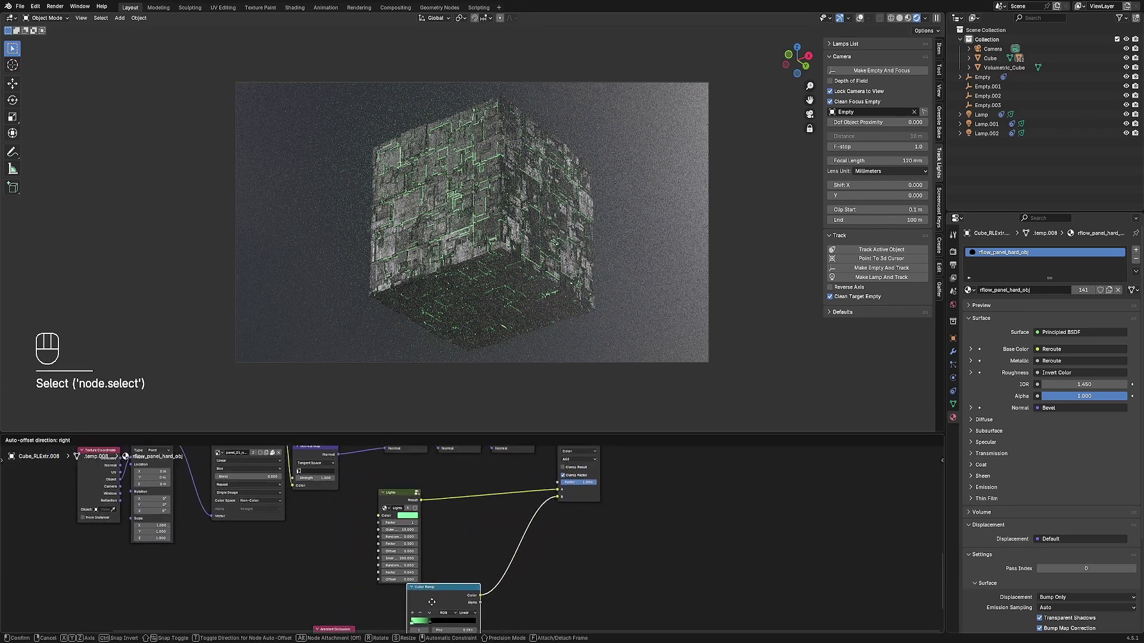
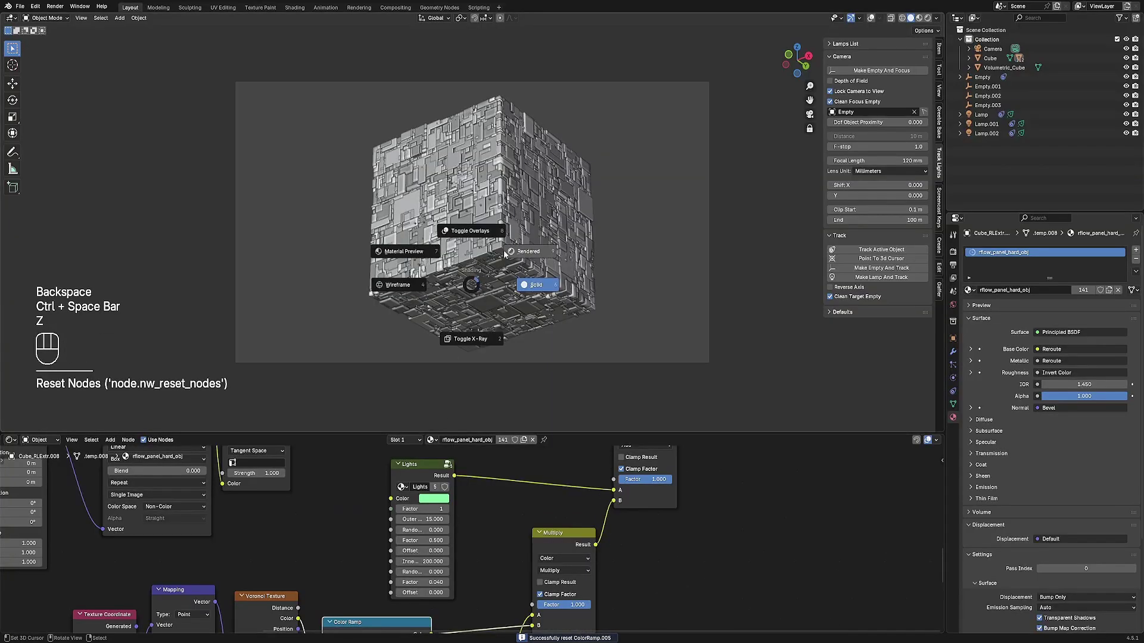
{"action": "key", "text": "shift+alt+z"}
{"action": "key", "text": "shift+alt+z"}
{"action": "left_click", "coordinate": [450, 543]}
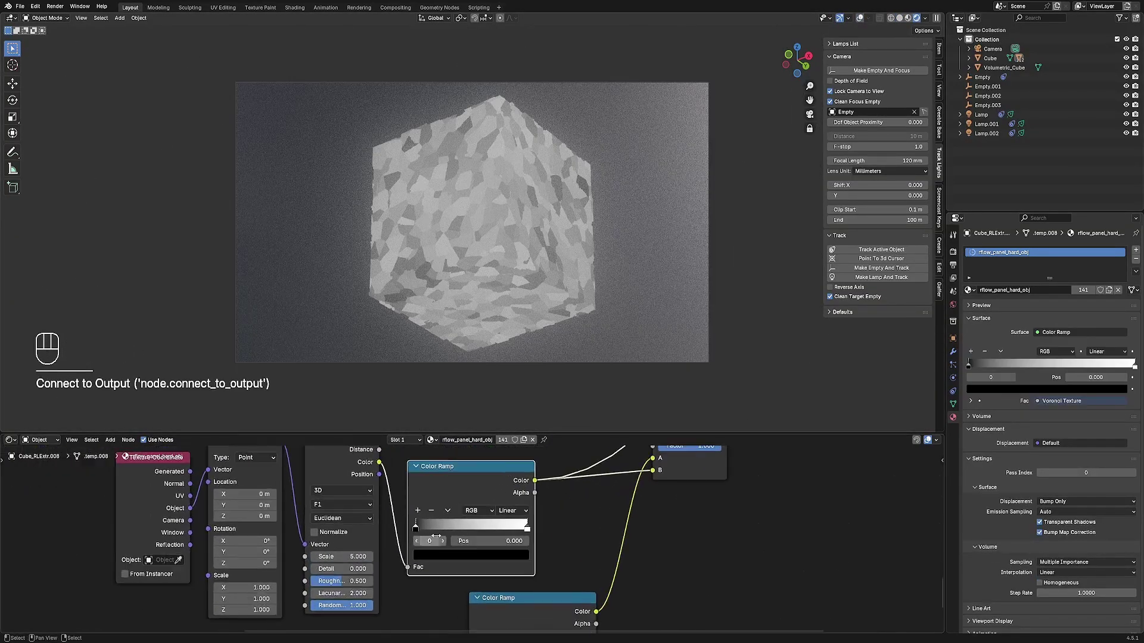
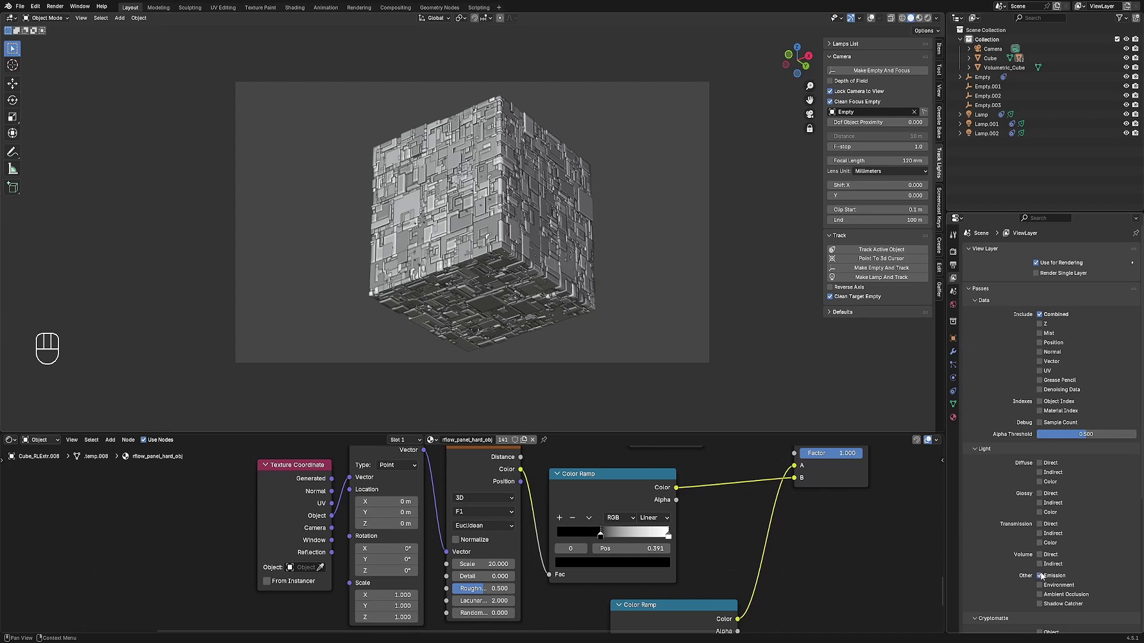
Save the scene and go to Render Properties colour management for the Punchy look at 0.78 exposure.
{"action": "key", "text": "ctrl+s"}
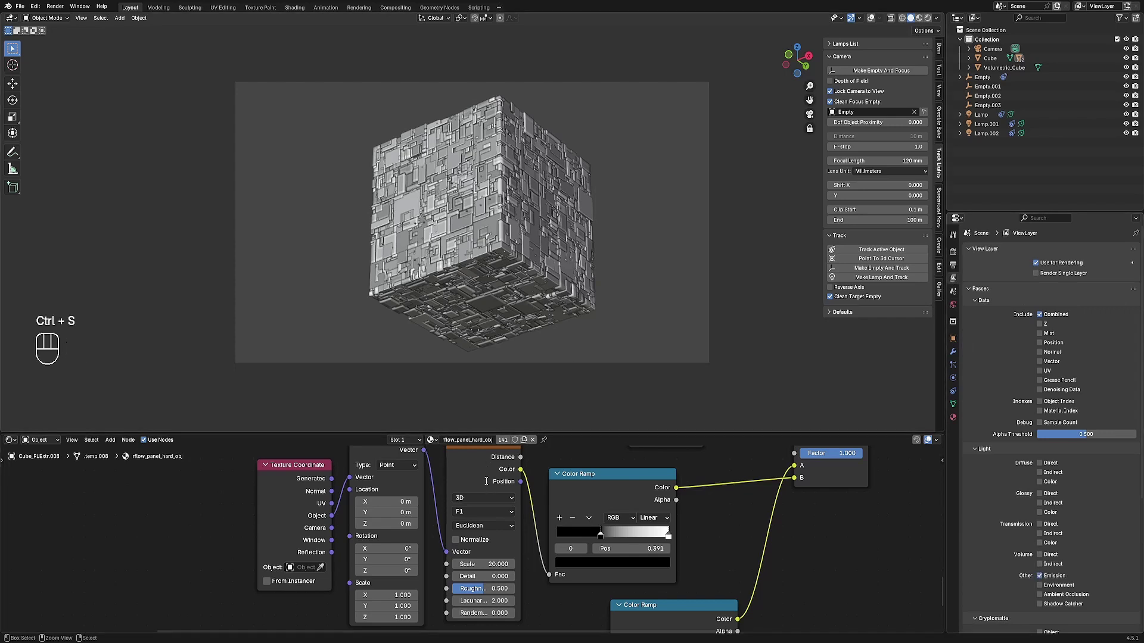
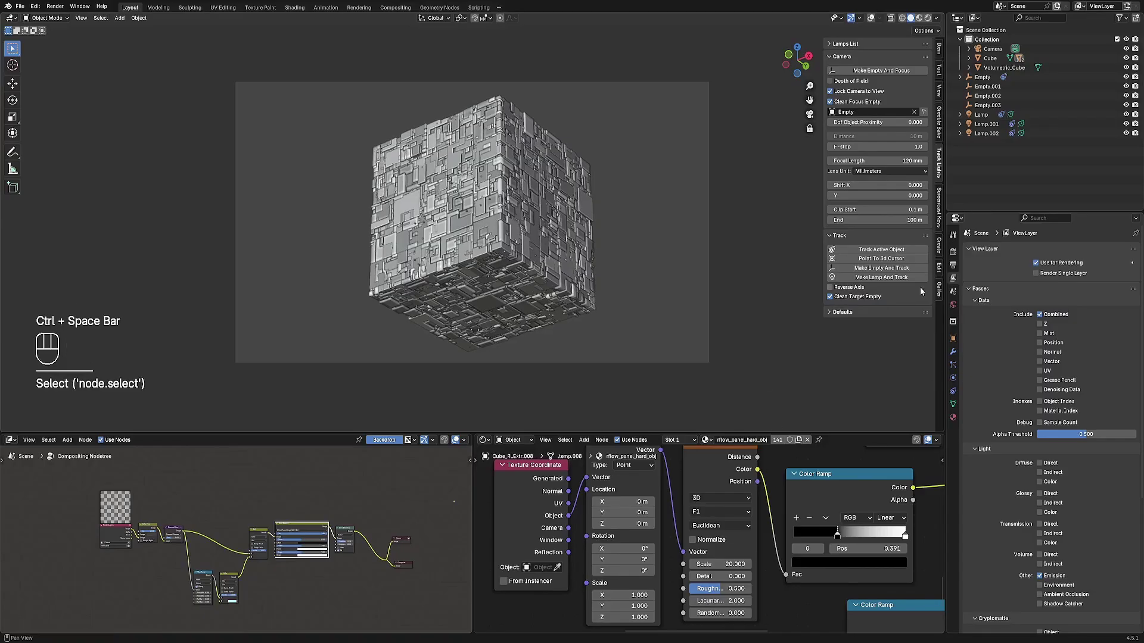
{"action": "left_click", "coordinate": [990, 537]}
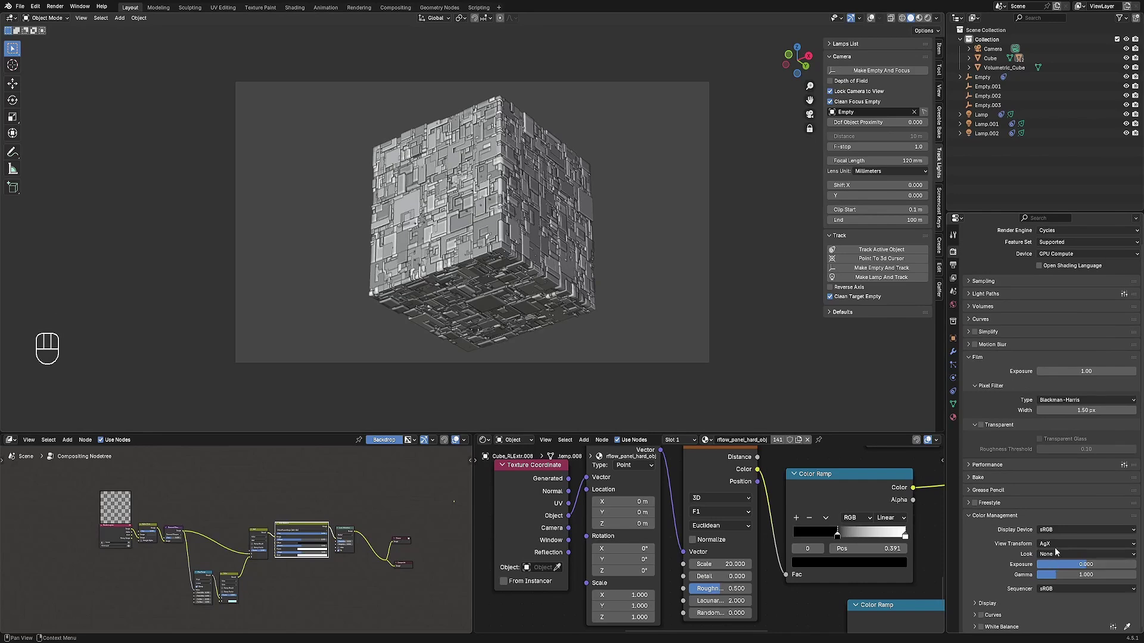
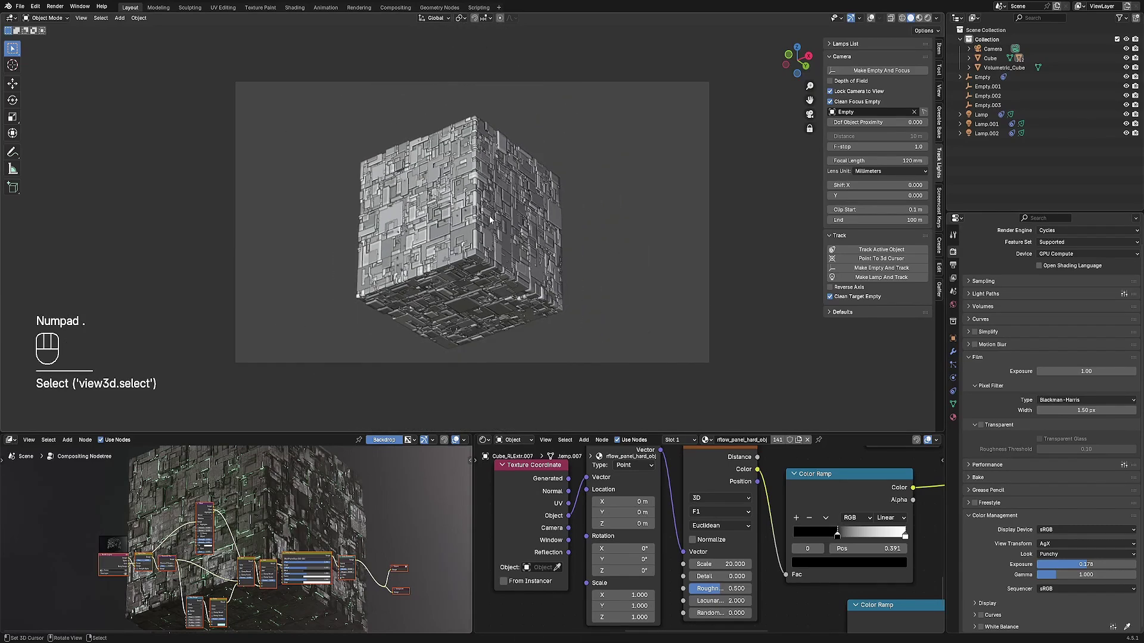
Inspect Lamp.001 under rendered preview, orbiting and framing it with overlays toggled.
{"action": "key", "text": "shift+alt+z"}
{"action": "key", "text": "shift+s"}
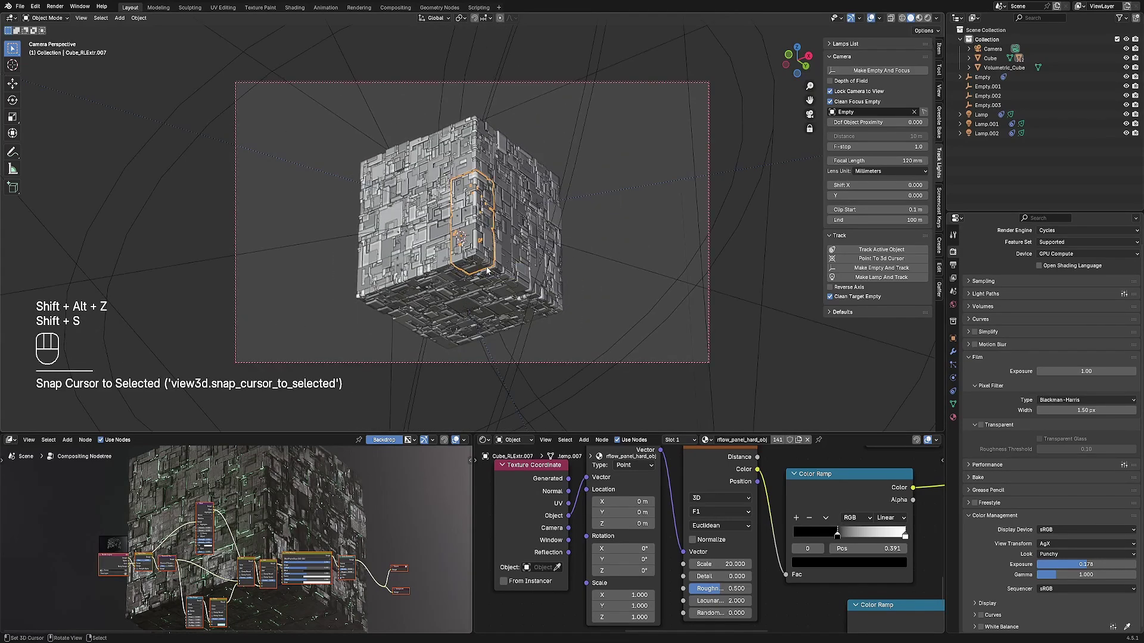
{"action": "left_click_drag", "start_coordinate": [478, 239], "coordinate": [470, 258]}
{"action": "key", "text": "KP_Decimal"}
{"action": "left_click_drag", "start_coordinate": [532, 188], "coordinate": [530, 211]}
{"action": "key", "text": "shift+alt+z"}
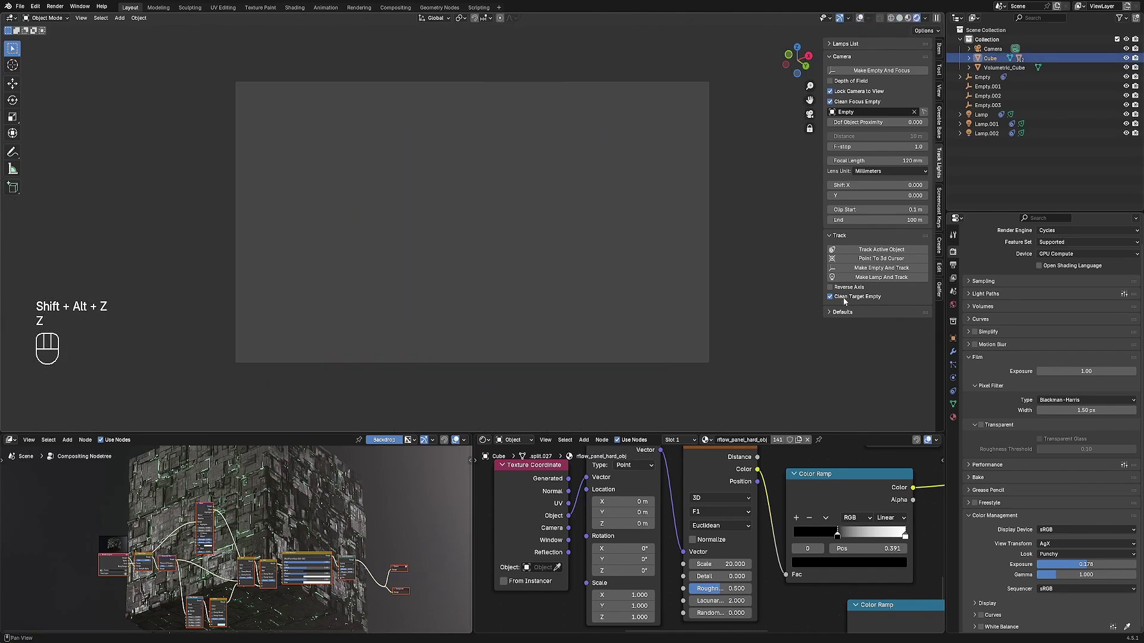
{"action": "key", "text": "shift+alt+z"}
Select Lamp.001, move it with G, and enter Strength 200 for the duplicated Lamp.003.
{"action": "key", "text": "shift+alt+z"}
{"action": "key", "text": "shift+alt+z"}
{"action": "left_click", "coordinate": [657, 171]}
{"action": "left_click", "coordinate": [658, 173]}
{"action": "key", "text": "g"}
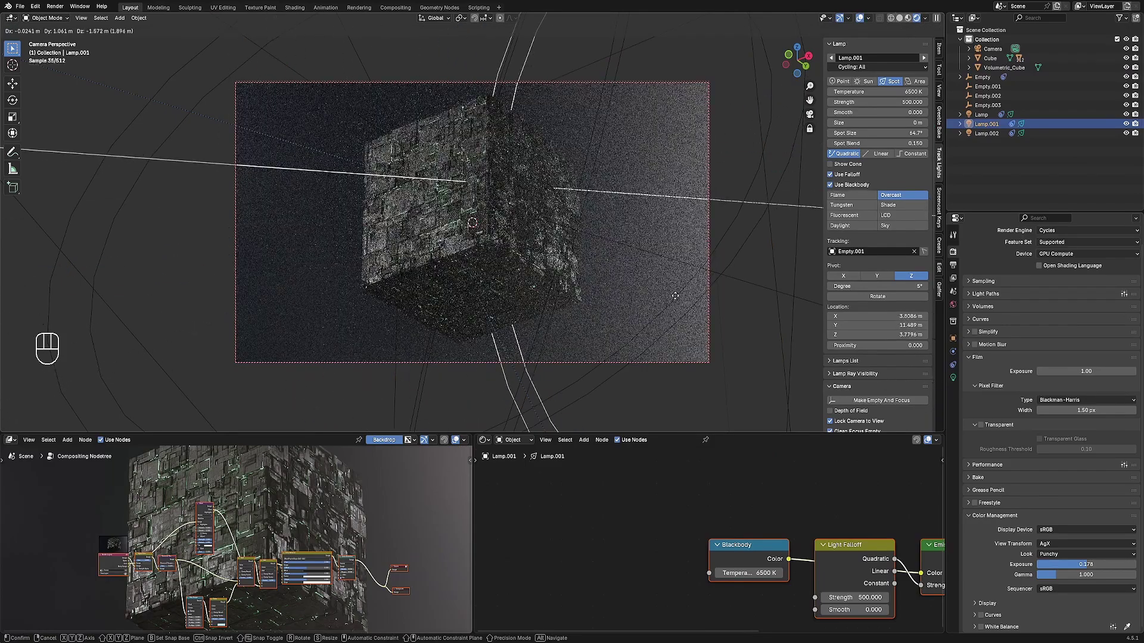
{"action": "double_click", "coordinate": [882, 299]}
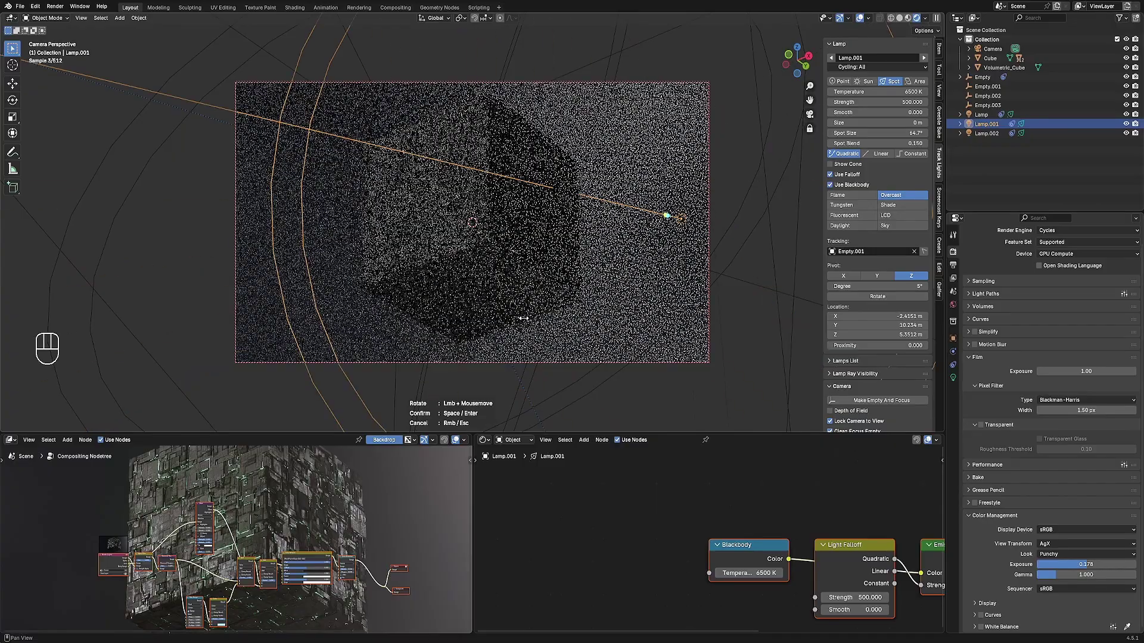
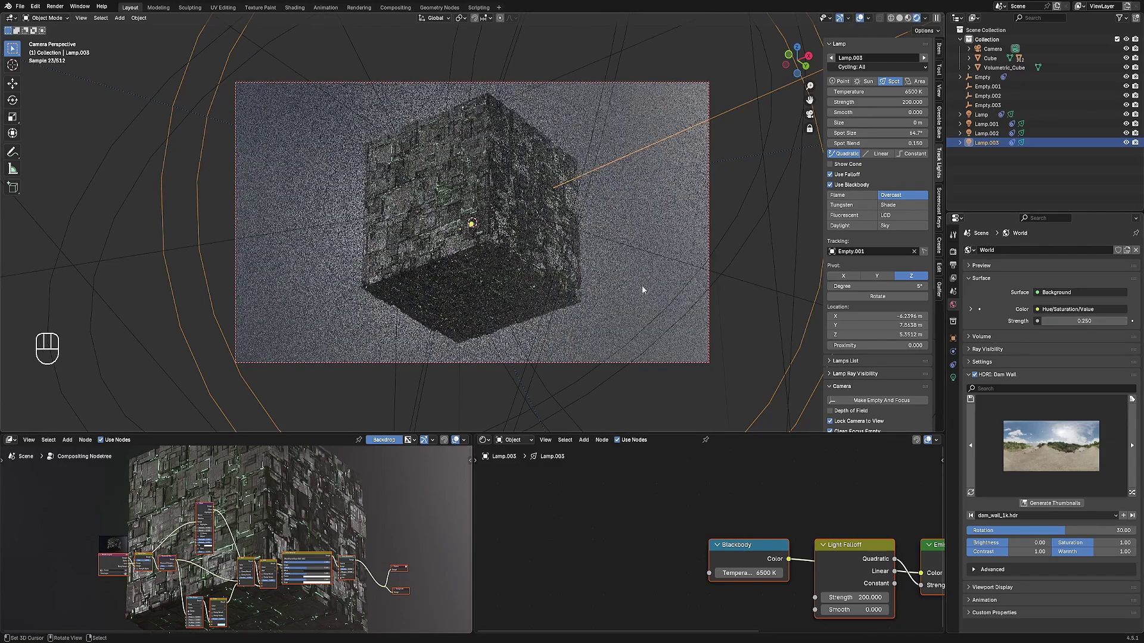
Set the world environment to palermo_park_1k.hdr with background strength 0.4, saving the file.
{"action": "key", "text": "shift+alt+z"}
{"action": "key", "text": "ctrl+s"}
{"action": "left_click", "coordinate": [1135, 496]}
{"action": "left_click", "coordinate": [1136, 495]}
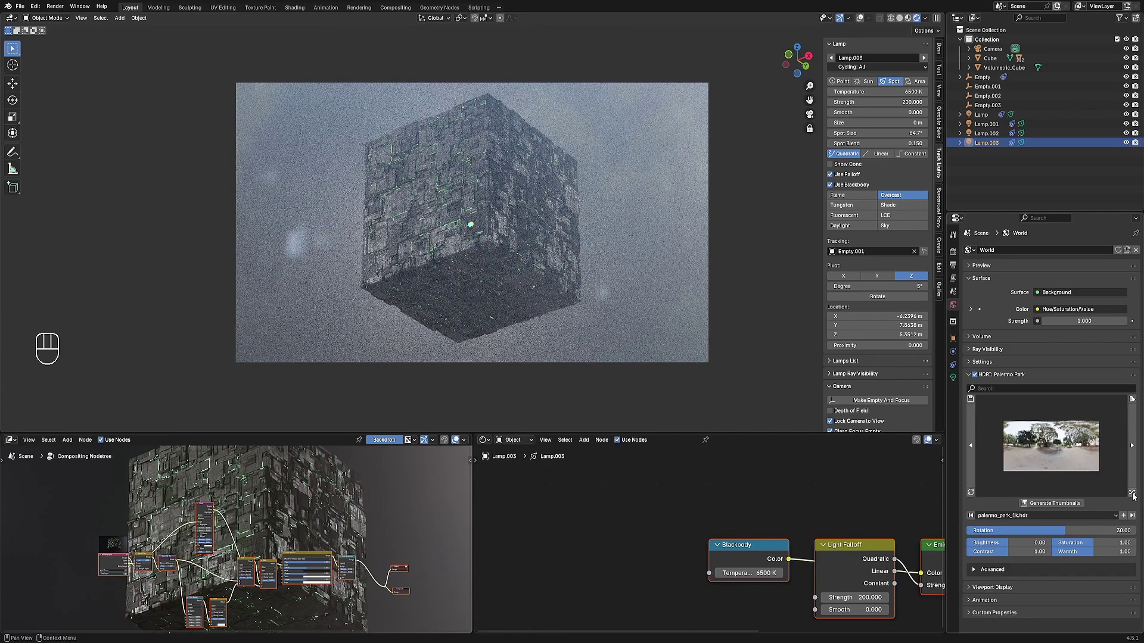